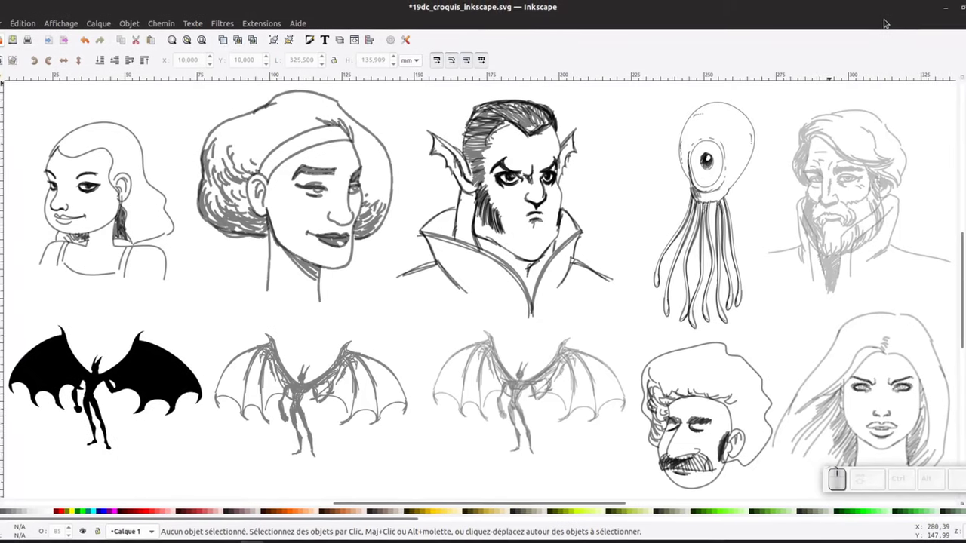
Copy the woman's portrait sketch group and start a new blank document for it.
left_click(864, 381)
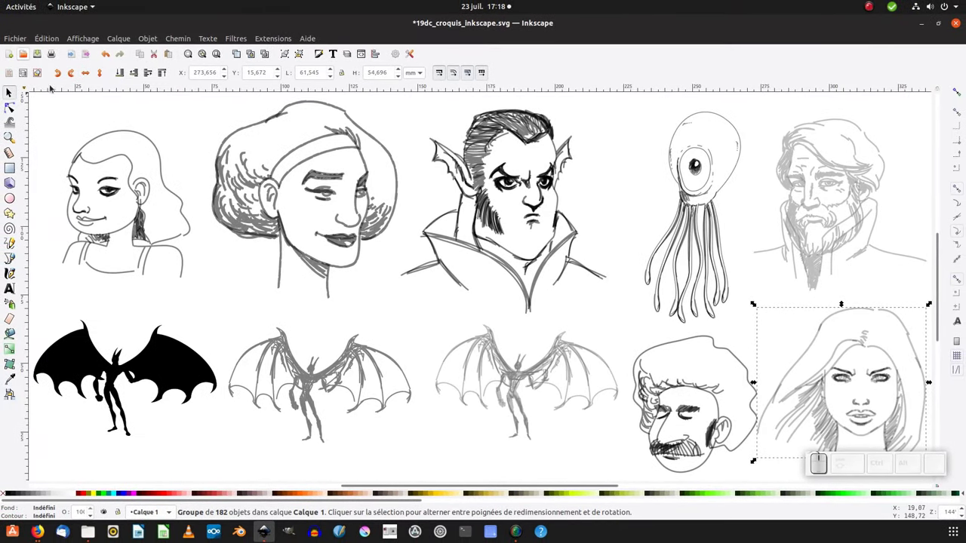
left_click(14, 41)
left_click(18, 51)
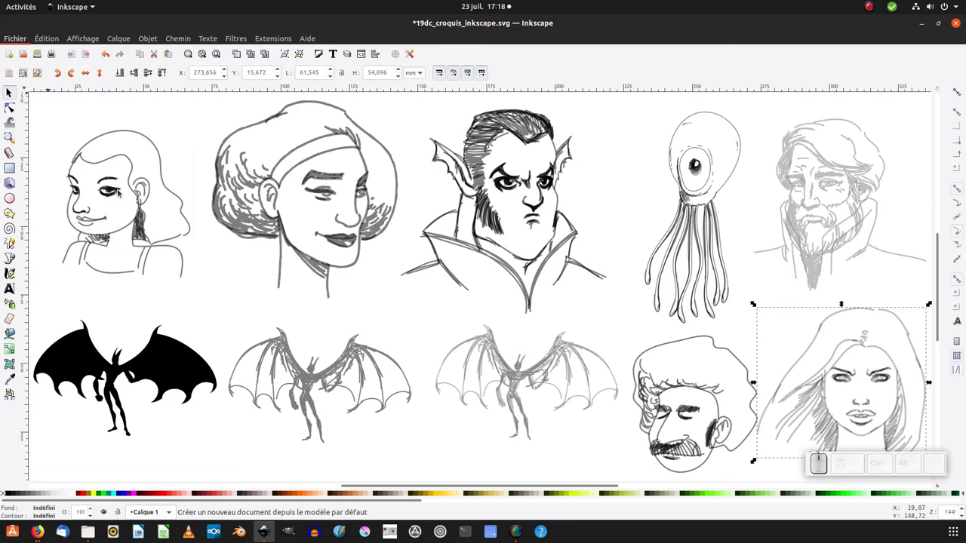
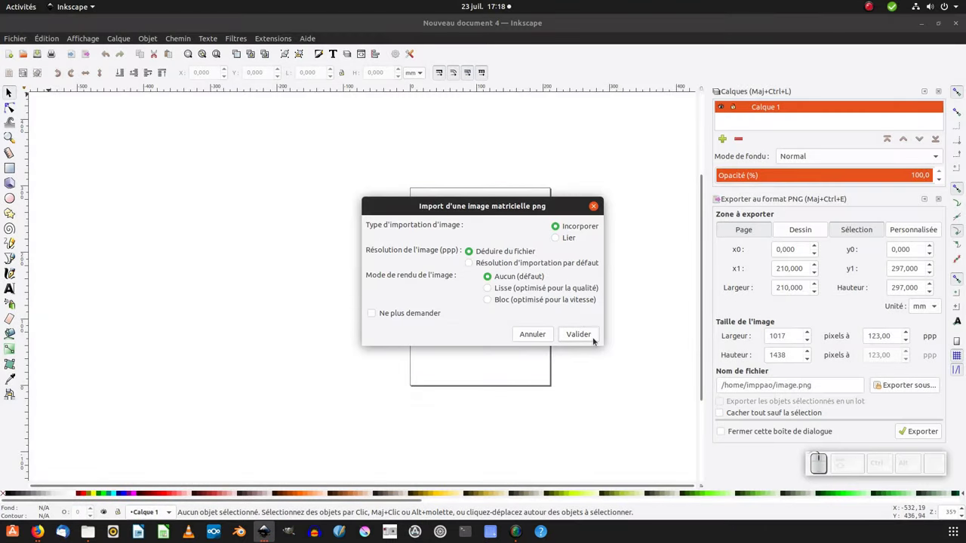
Confirm the image import and move the portrait onto the page's top-left corner.
left_click(589, 337)
left_click(949, 93)
left_click(947, 94)
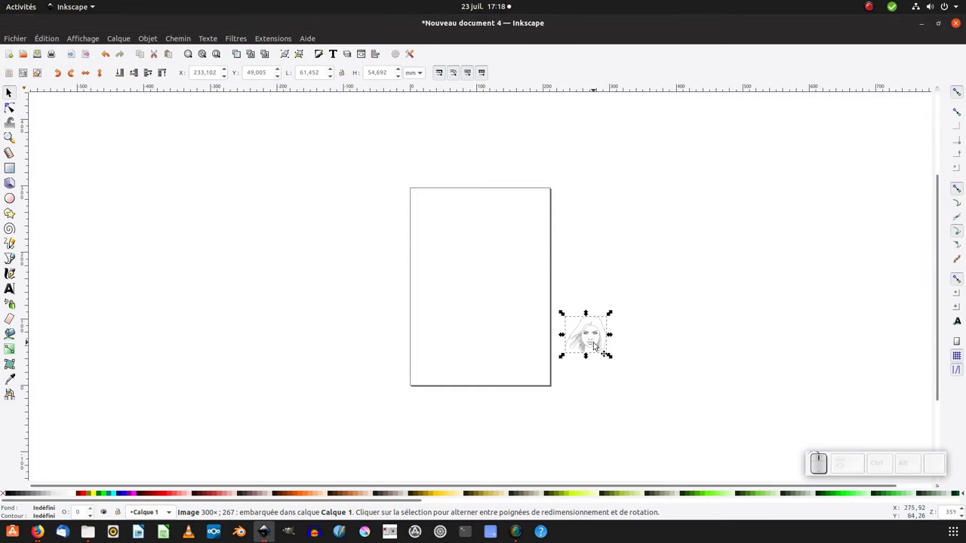
left_click_drag(589, 339, 446, 213)
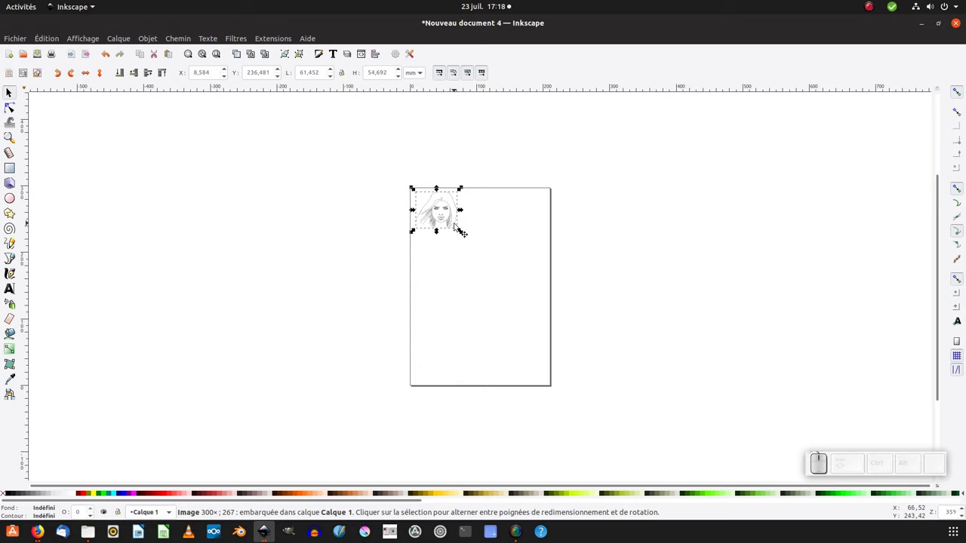
Zoom in so the portrait fills the view.
left_click(822, 459)
middle_click(456, 228)
double_click(456, 227)
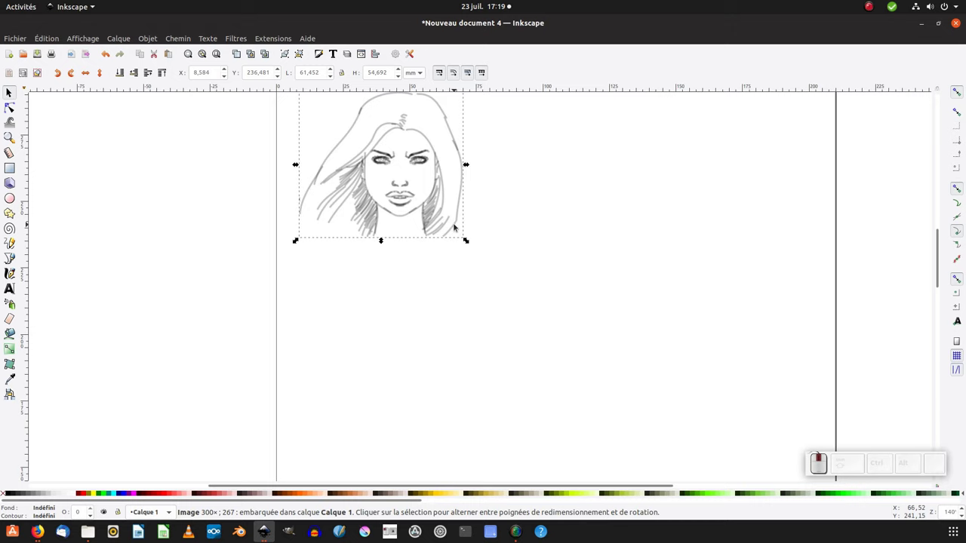
left_click(456, 227)
left_click_drag(533, 223, 415, 309)
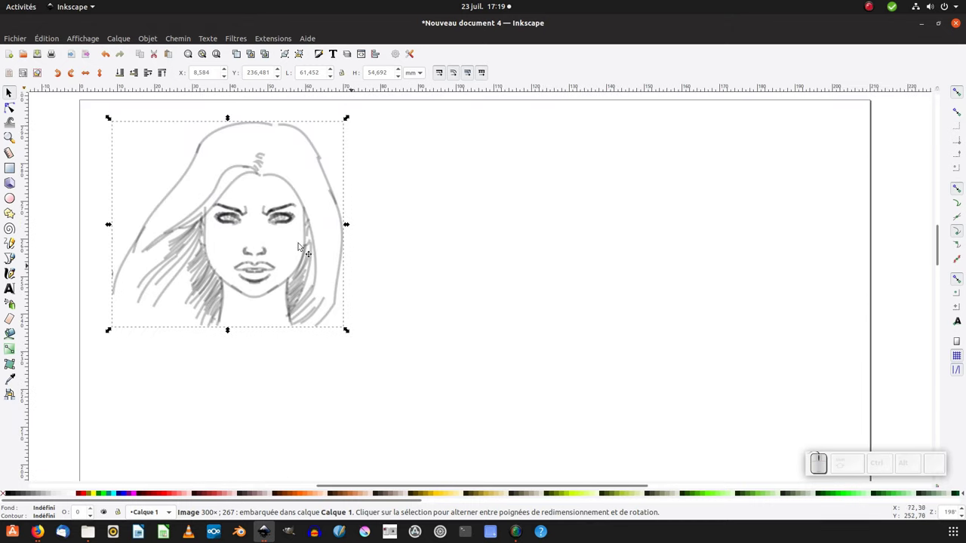
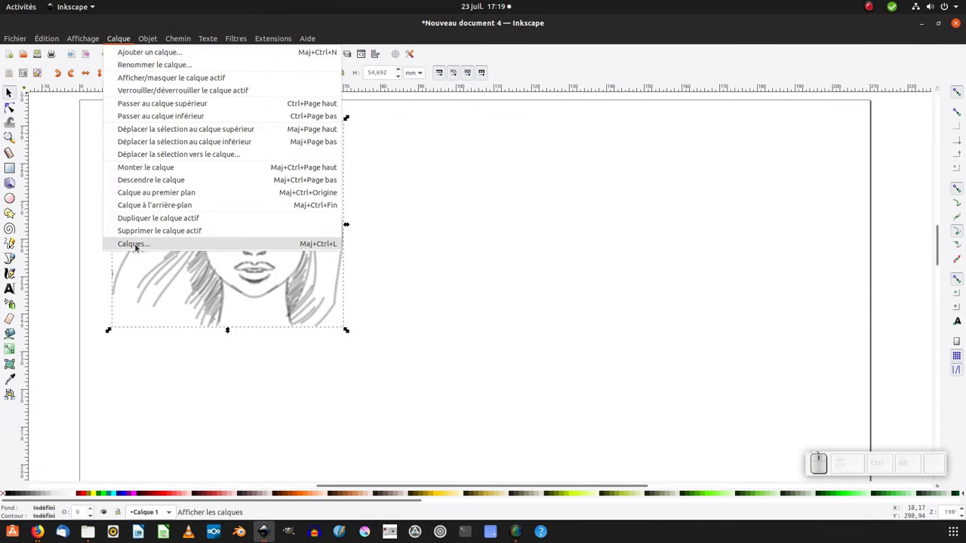
Rename the sketch's layer to 'modele' and lock it.
left_click(139, 248)
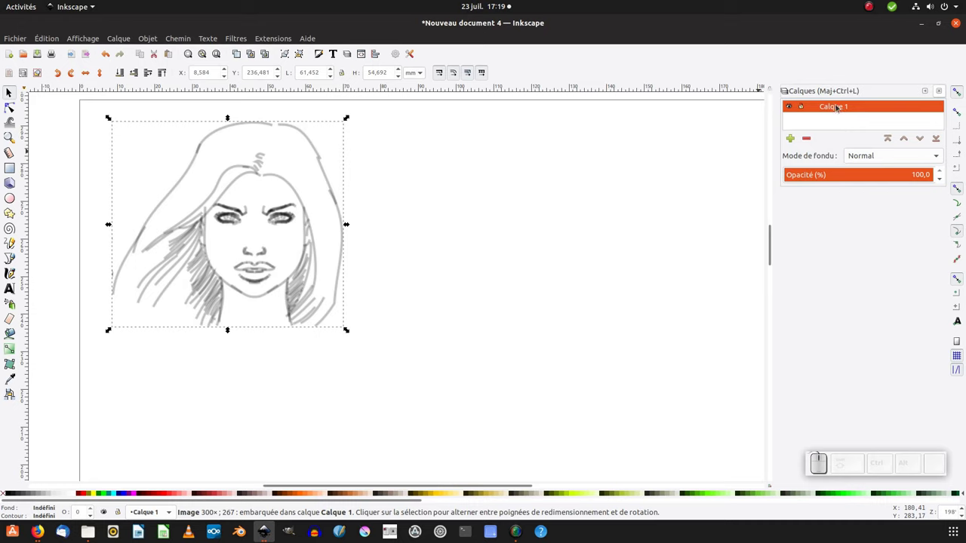
left_click(132, 44)
left_click(144, 245)
left_click(841, 110)
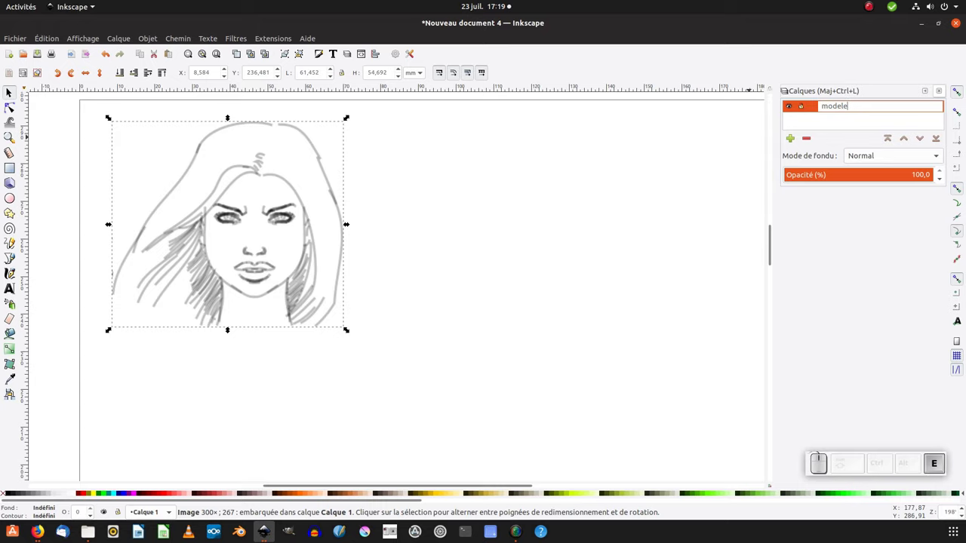
key("Return")
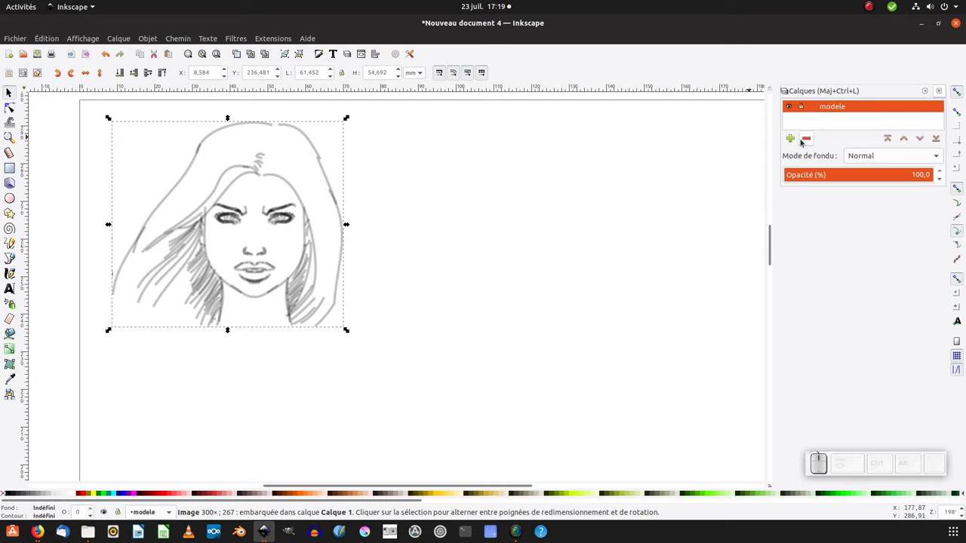
left_click(806, 110)
Add a new layer named 'illus' above modele.
left_click(798, 142)
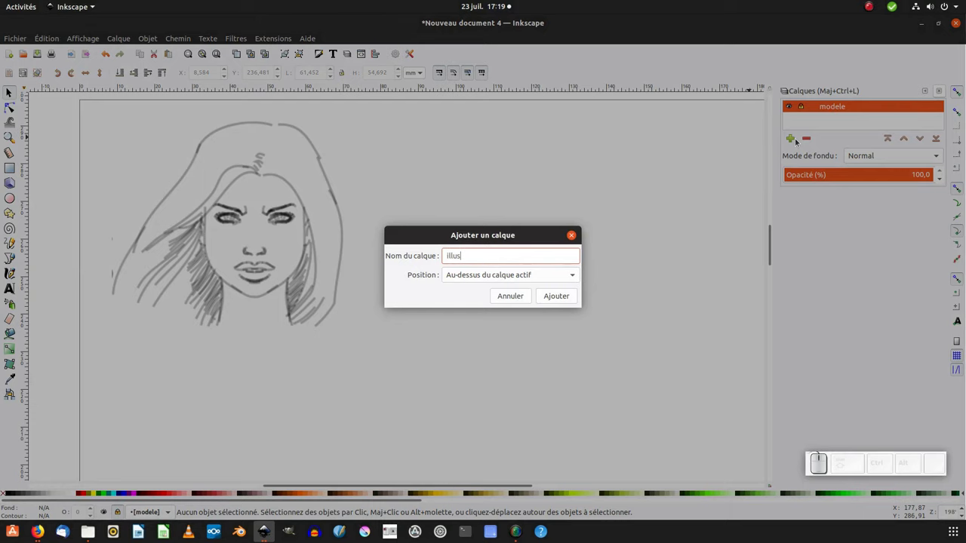
key("Return")
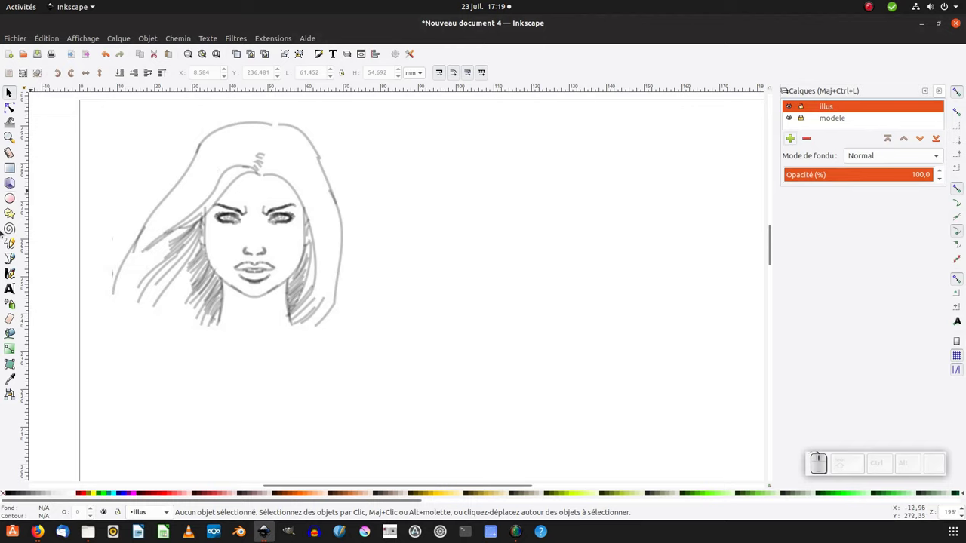
With the Pencil tool at smoothing 49, draw a first short arc beside the portrait.
left_click(10, 246)
key("F6")
left_click(438, 197)
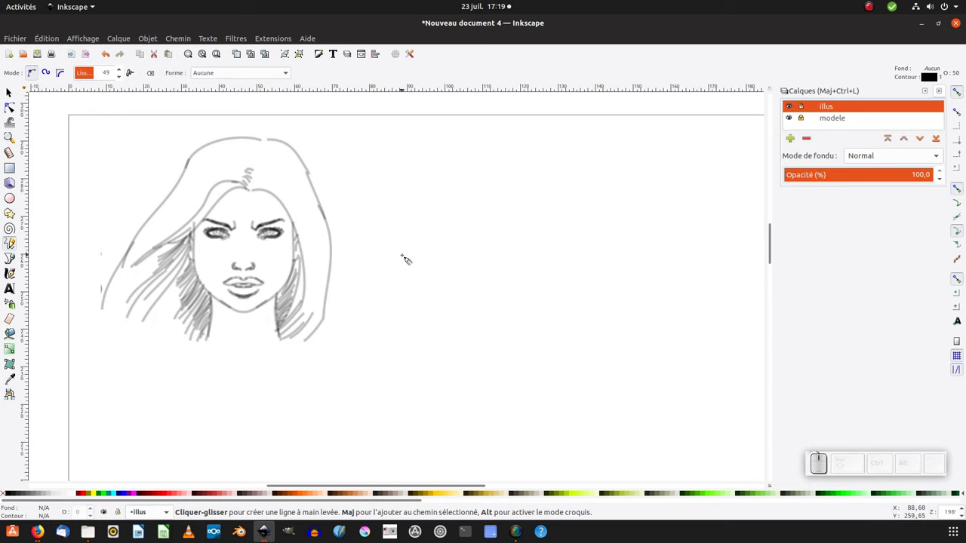
key("KP_Add")
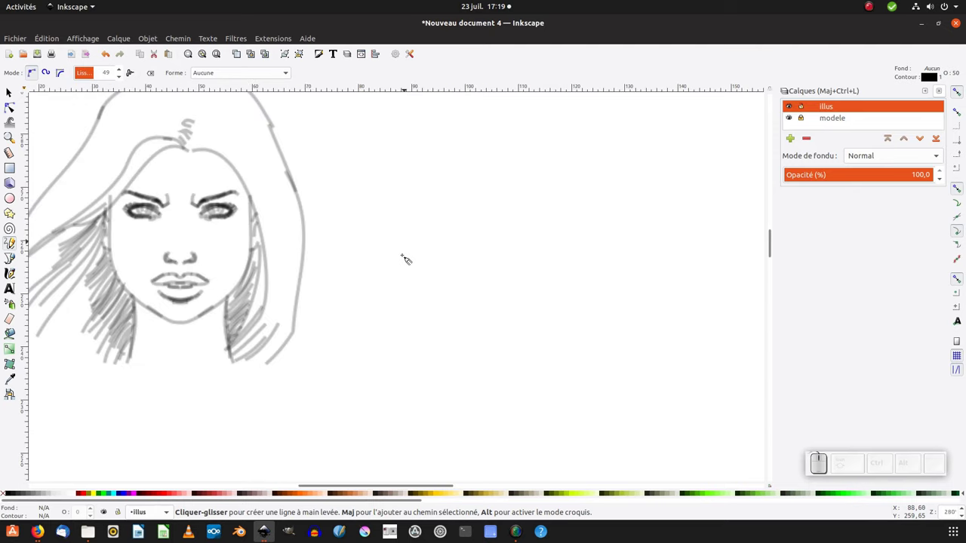
left_click(323, 305)
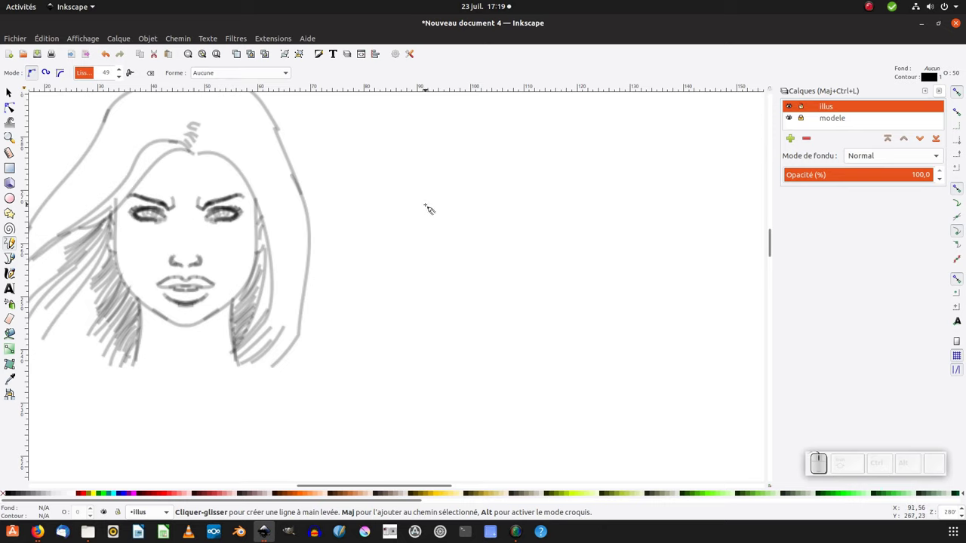
left_click(428, 212)
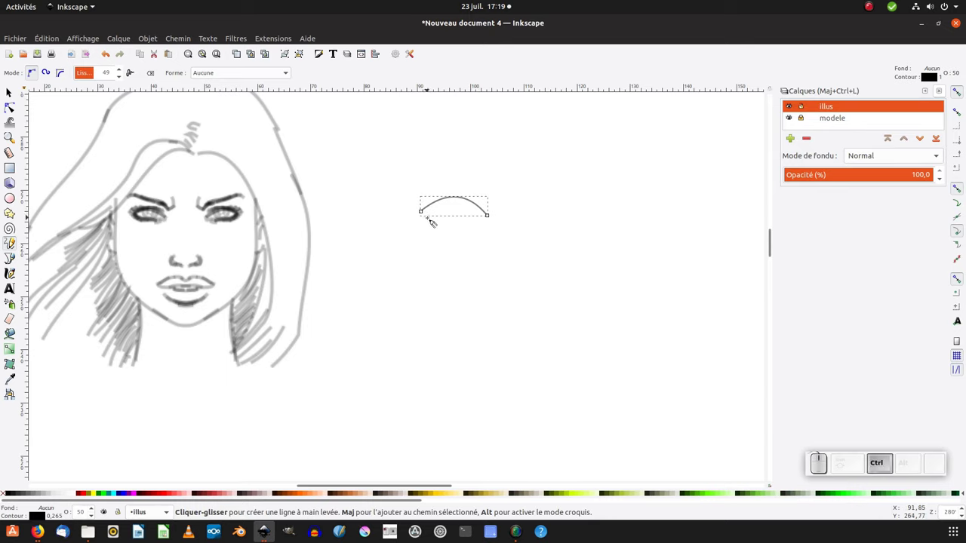
Redraw and thicken the upper eyelid arc with repeated pencil strokes.
key("ctrl+z")
left_click_drag(420, 208, 480, 238)
left_click(416, 208)
left_click(961, 95)
left_click(428, 205)
left_click(438, 199)
left_click_drag(452, 198, 443, 201)
left_click(419, 208)
left_click(423, 203)
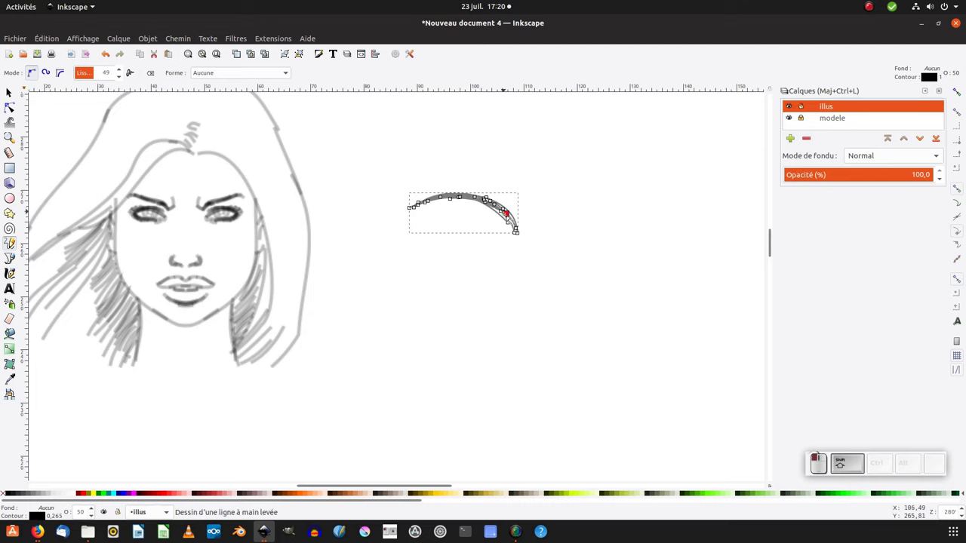
left_click(423, 203)
left_click(425, 201)
left_click(453, 197)
left_click(449, 197)
left_click(505, 205)
left_click(515, 220)
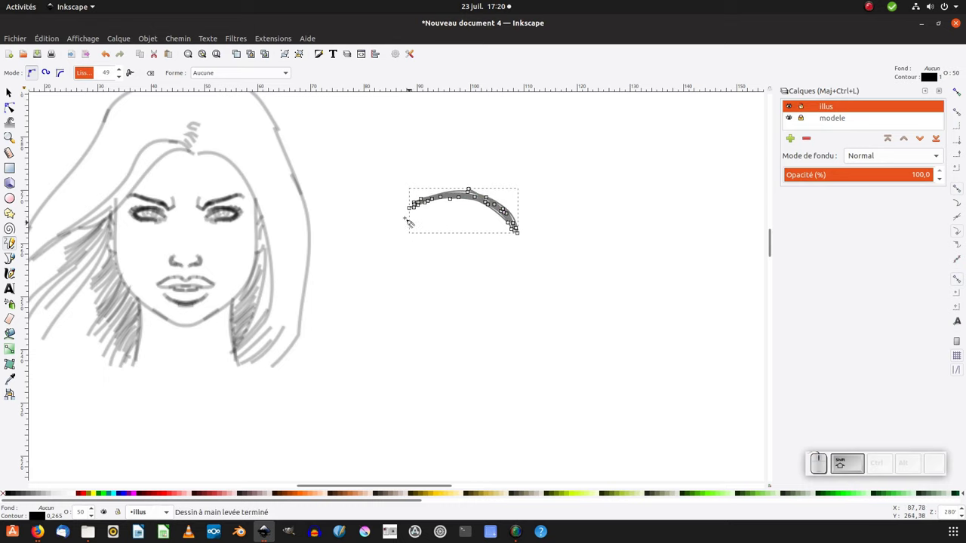
Add the lower curve to close the almond eye shape.
left_click(418, 208)
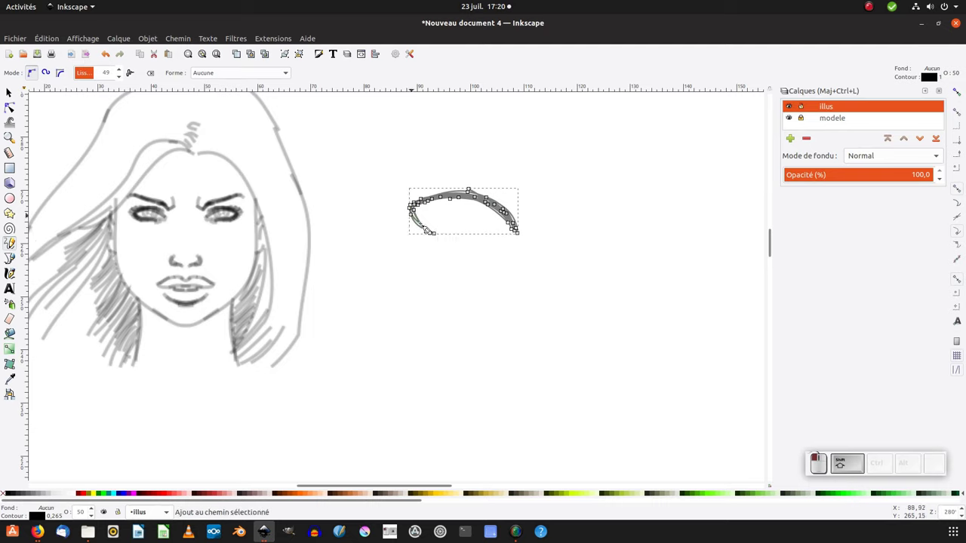
left_click(446, 233)
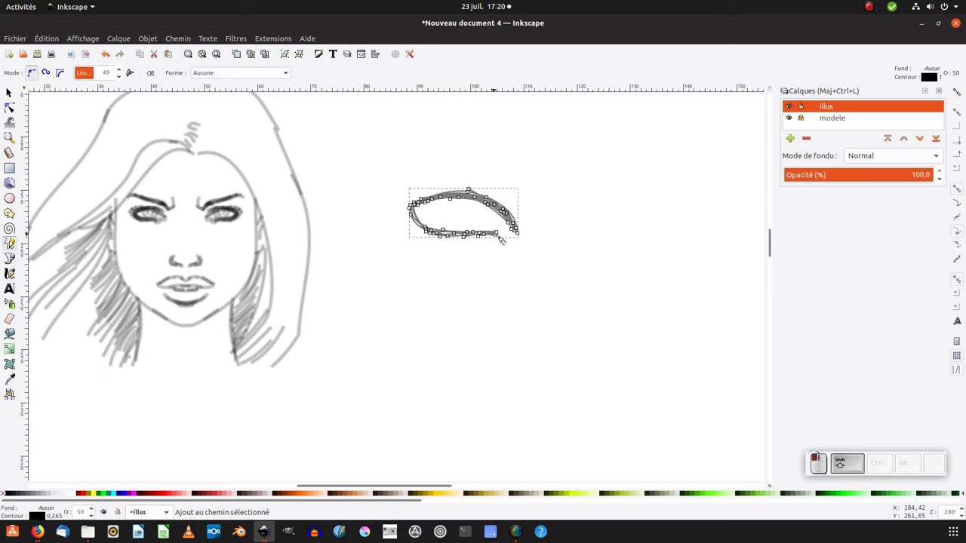
left_click(417, 219)
left_click(424, 200)
left_click(423, 198)
left_click(414, 212)
double_click(418, 213)
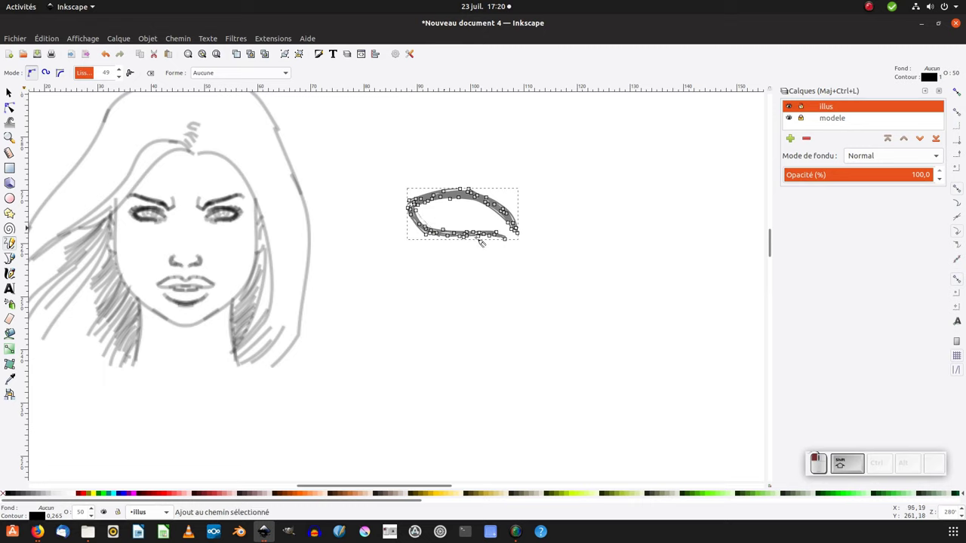
Retouch the eye outline and sketch the lashes along its upper edge.
left_click(420, 210)
left_click(424, 216)
left_click(465, 234)
left_click(431, 222)
left_click_drag(484, 234, 497, 240)
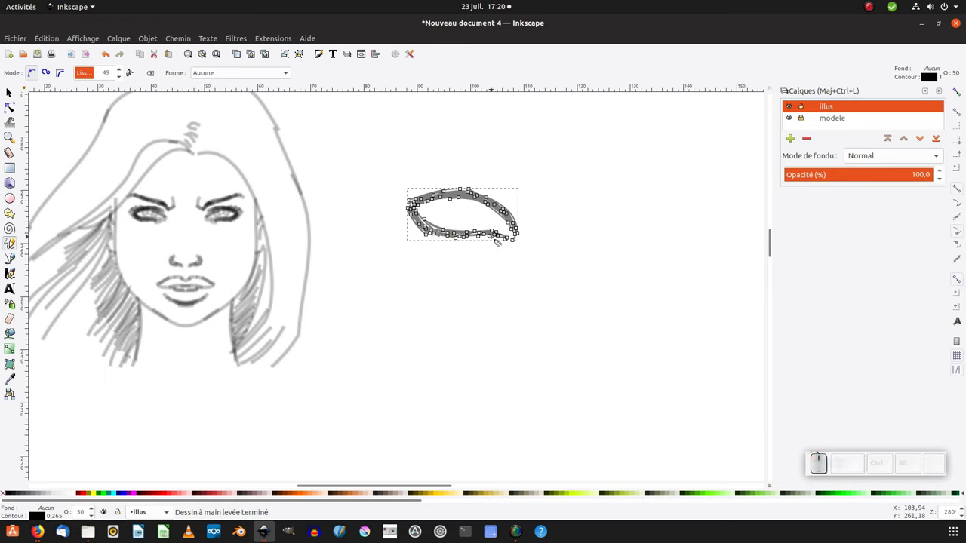
left_click(411, 185)
left_click(421, 191)
left_click(437, 197)
left_click(434, 195)
left_click(415, 187)
left_click(431, 194)
left_click(446, 193)
left_click(440, 195)
left_click(428, 198)
left_click(440, 198)
left_click(406, 213)
Extend the eye's left corner and draw the iris circle inside it.
double_click(423, 200)
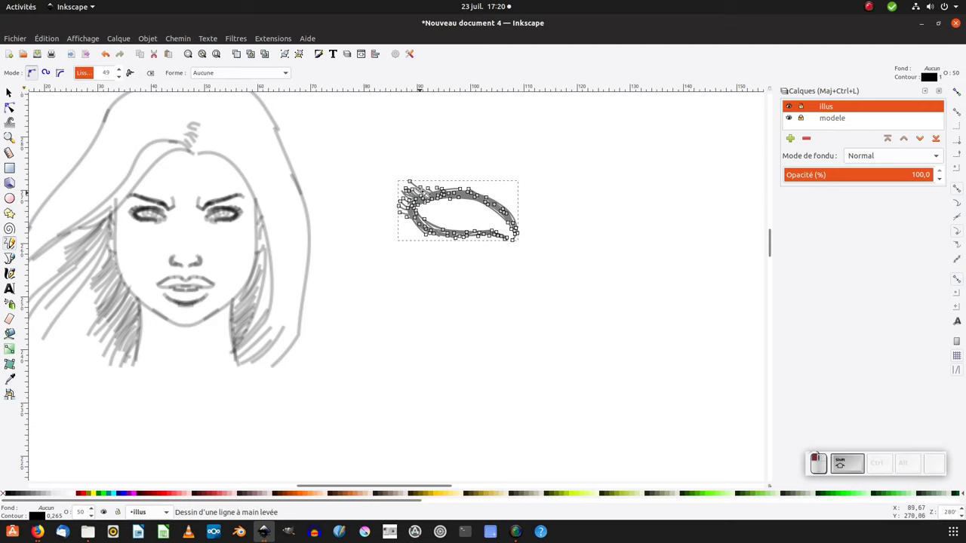
double_click(420, 227)
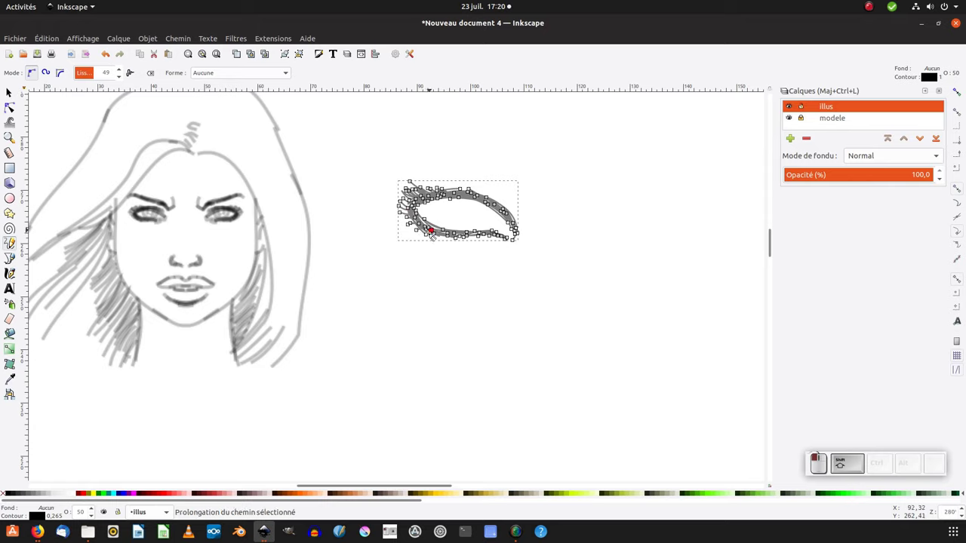
left_click(444, 204)
key("ctrl+shift+z")
left_click_drag(443, 200, 469, 250)
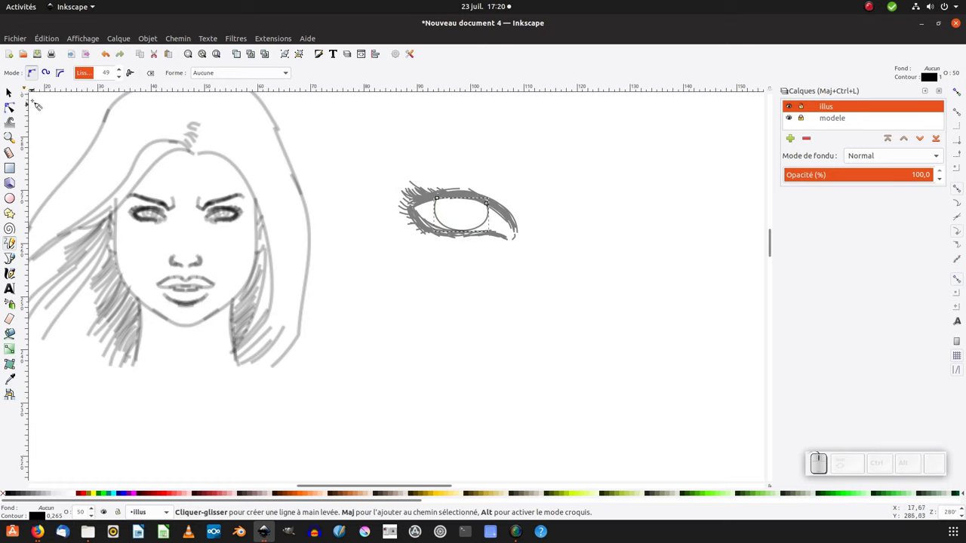
Reshape the iris circle to fit inside the eye outline.
left_click(12, 94)
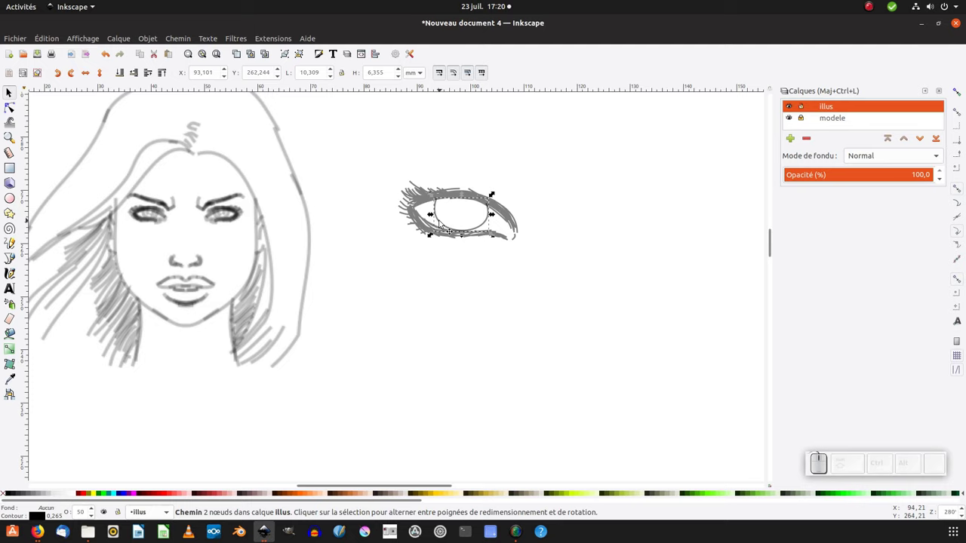
left_click(435, 217)
left_click_drag(494, 197, 455, 260)
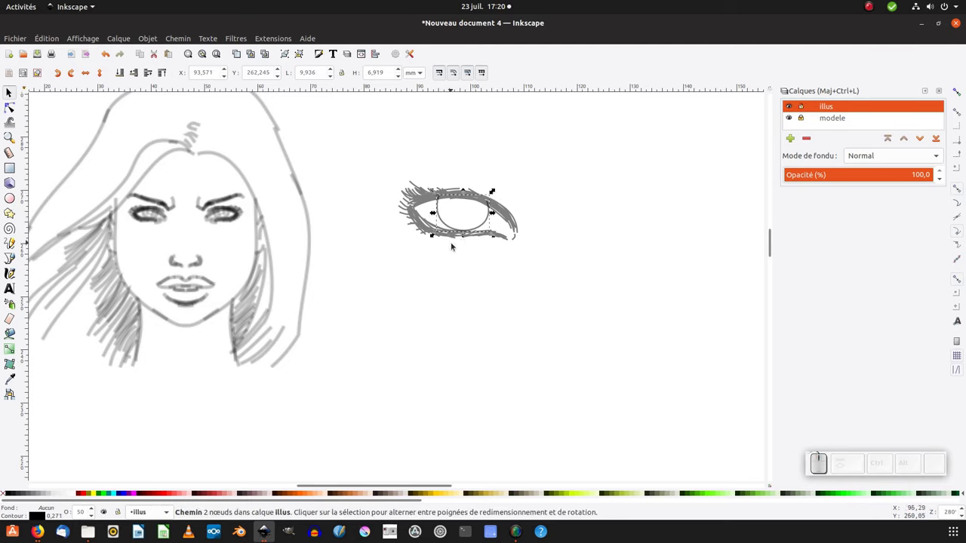
key("F6")
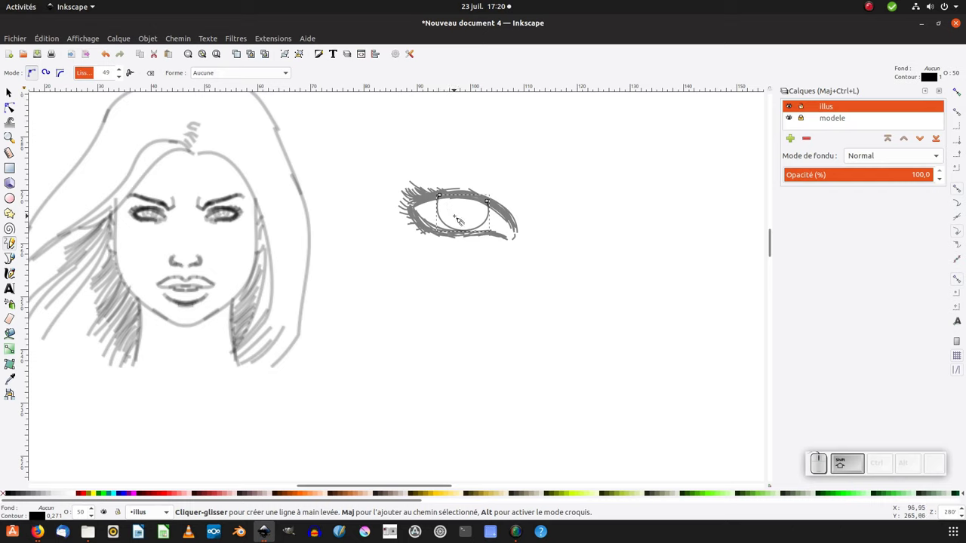
key("KP_Add")
key("KP_Add")
Draw the pupil curve and several detail strokes inside the iris.
left_click(484, 179)
left_click_drag(482, 176, 465, 177)
left_click(459, 168)
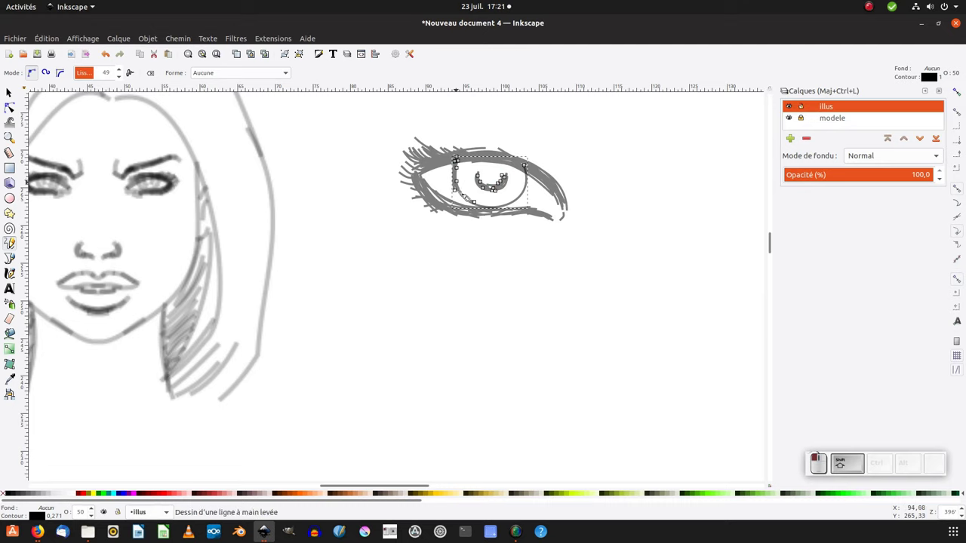
left_click_drag(464, 176, 466, 170)
left_click(466, 163)
left_click(513, 174)
left_click(489, 170)
left_click_drag(522, 172, 527, 188)
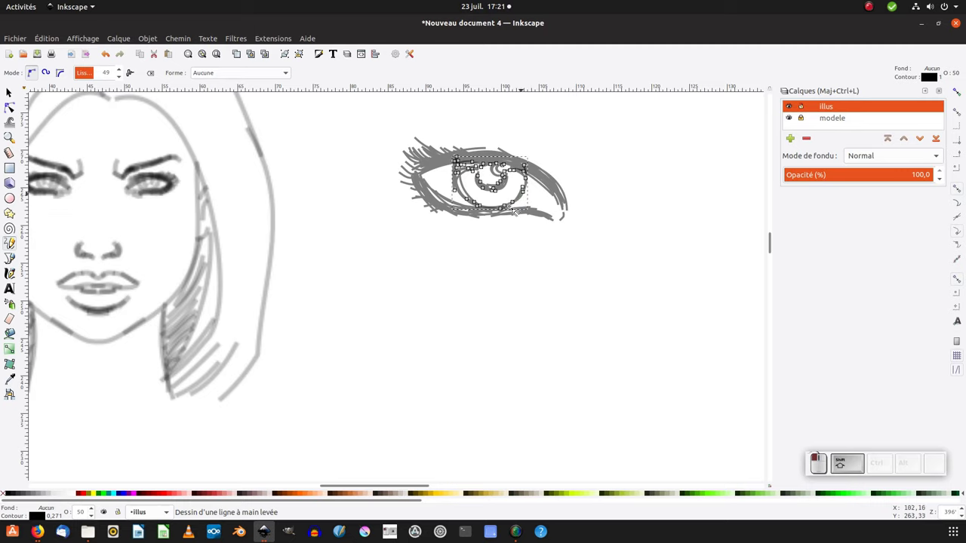
key("KP_Subtract")
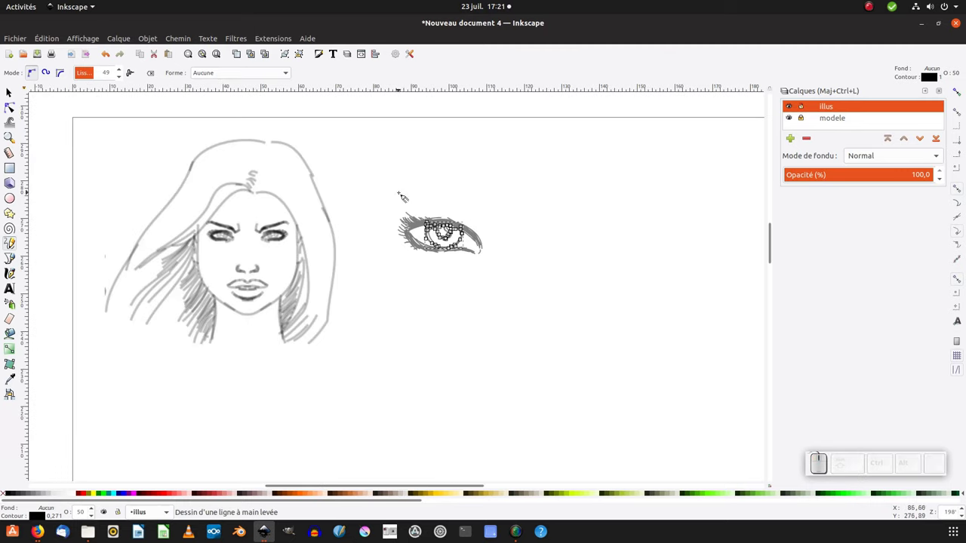
Draw an arched eyebrow above the eye with a second thickening stroke.
left_click_drag(395, 193, 468, 244)
left_click(394, 192)
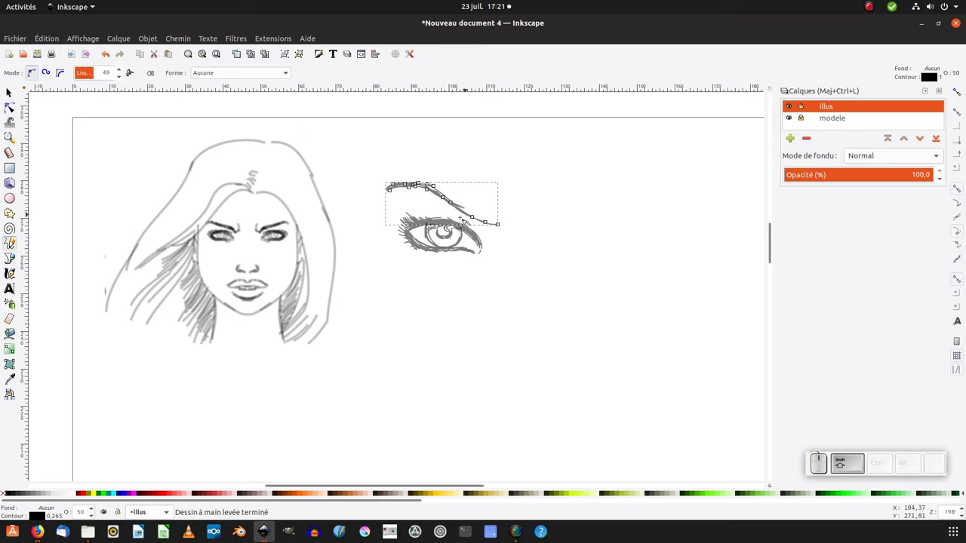
left_click_drag(459, 206, 459, 204)
left_click(463, 205)
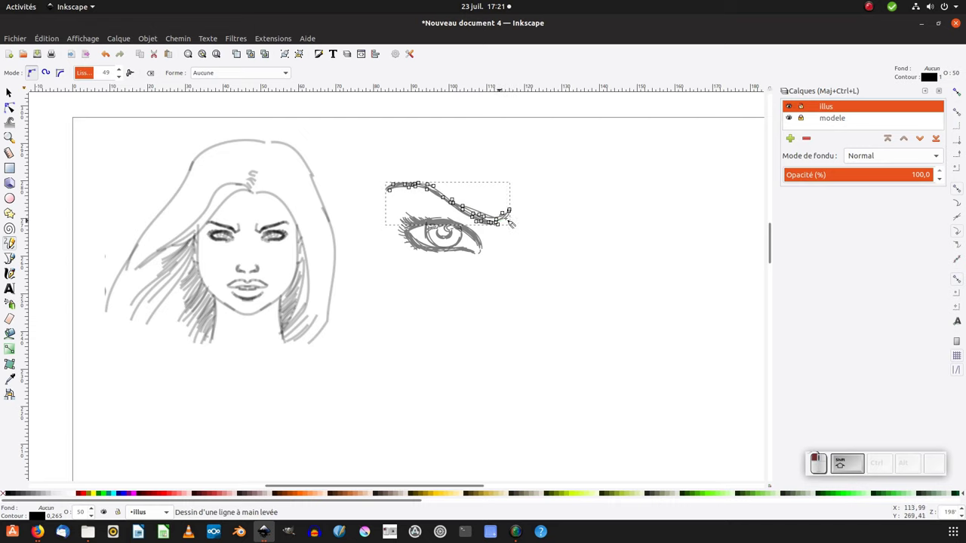
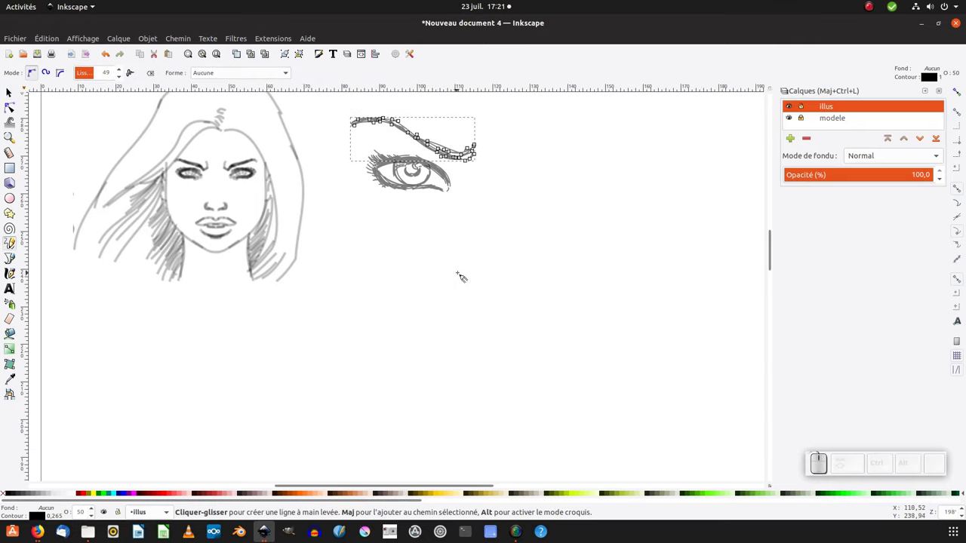
Start the small hooked nostril curve below the eye.
left_click(460, 276)
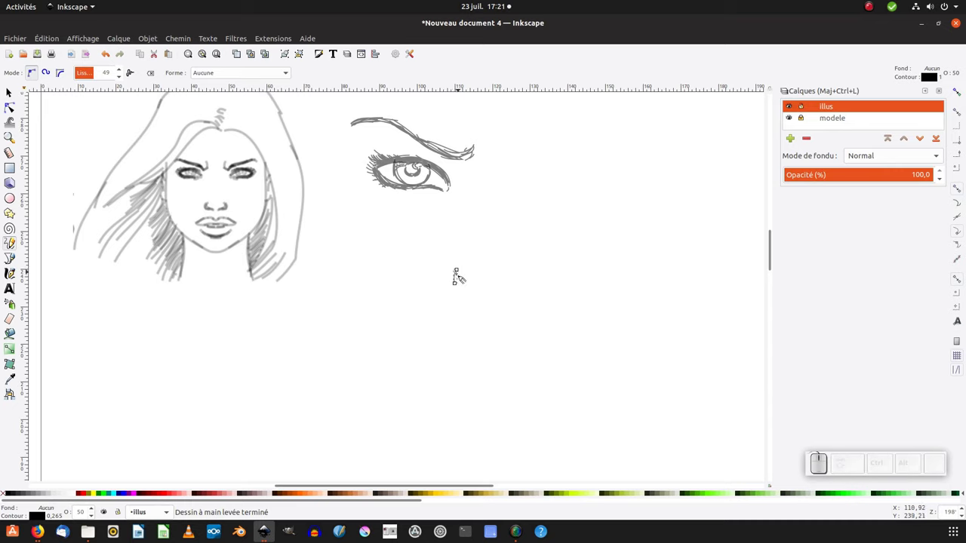
left_click(460, 271)
left_click_drag(460, 274, 465, 289)
left_click_drag(472, 293, 491, 334)
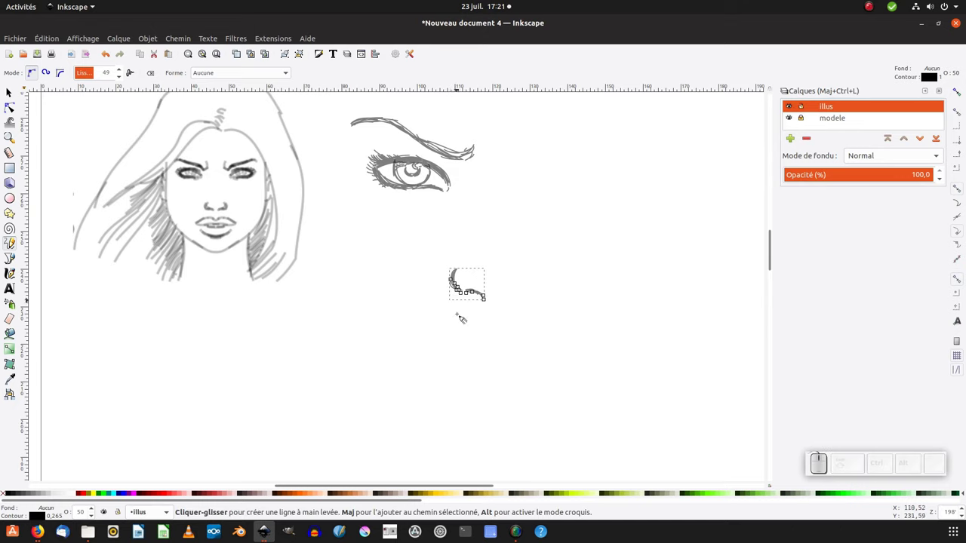
Draw the side curve of the nose below the nostril.
key("ctrl+F1")
left_click(450, 305)
left_click(441, 320)
key("F6")
left_click(465, 299)
left_click(452, 333)
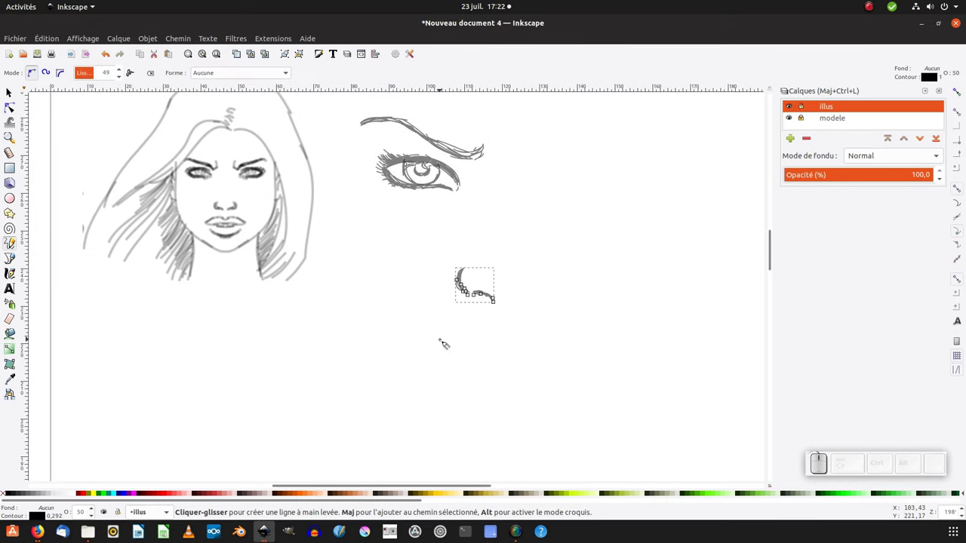
left_click_drag(442, 343, 479, 348)
left_click(451, 335)
Draw the upper lip, the line between the lips and the lower lip curve.
left_click(439, 343)
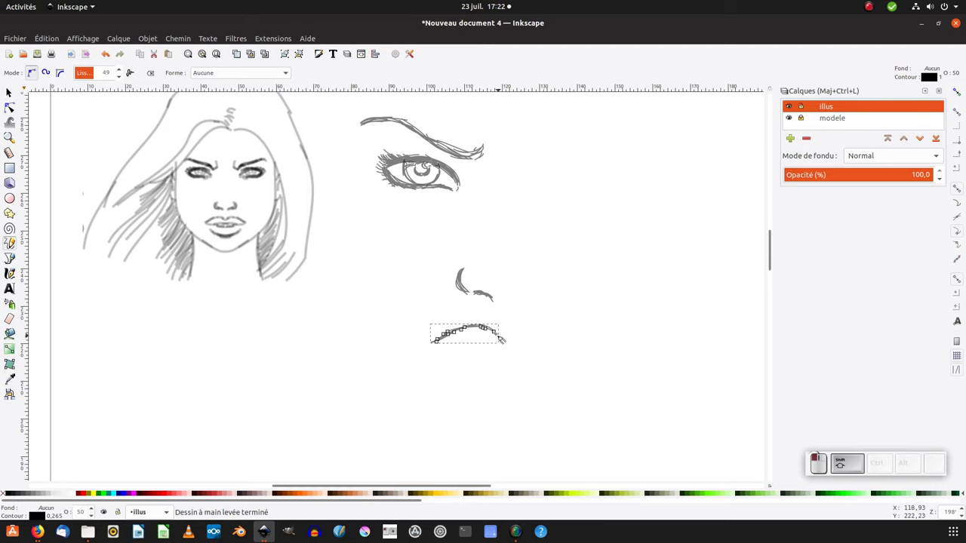
left_click(440, 344)
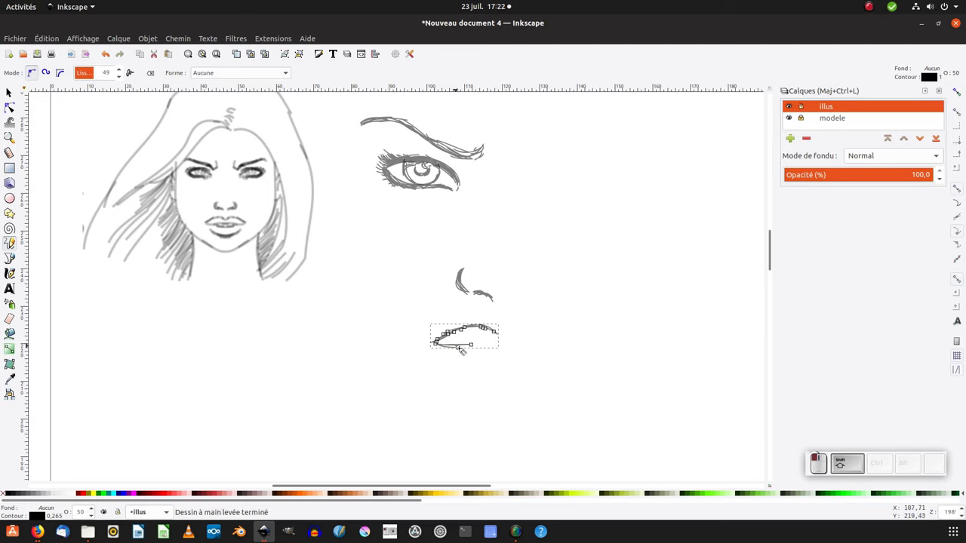
left_click(449, 347)
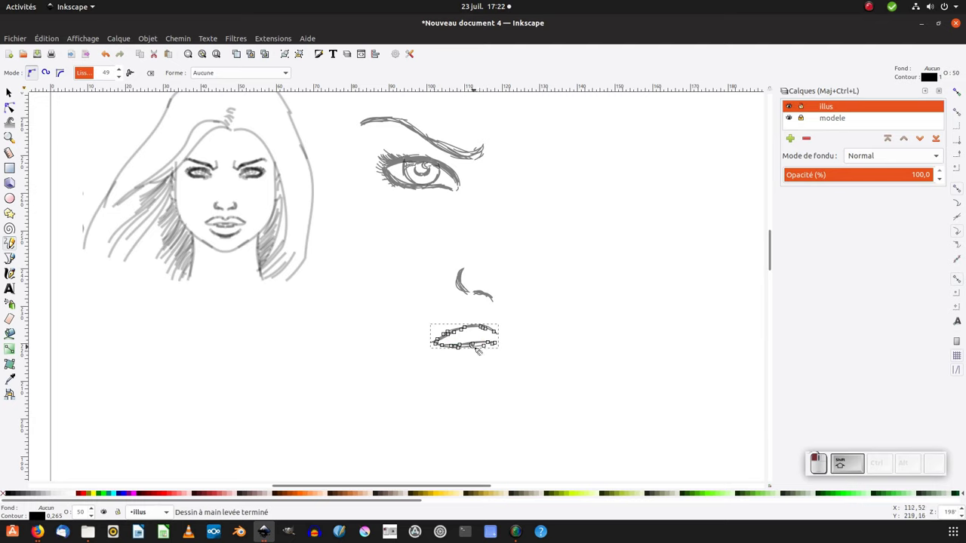
left_click(470, 350)
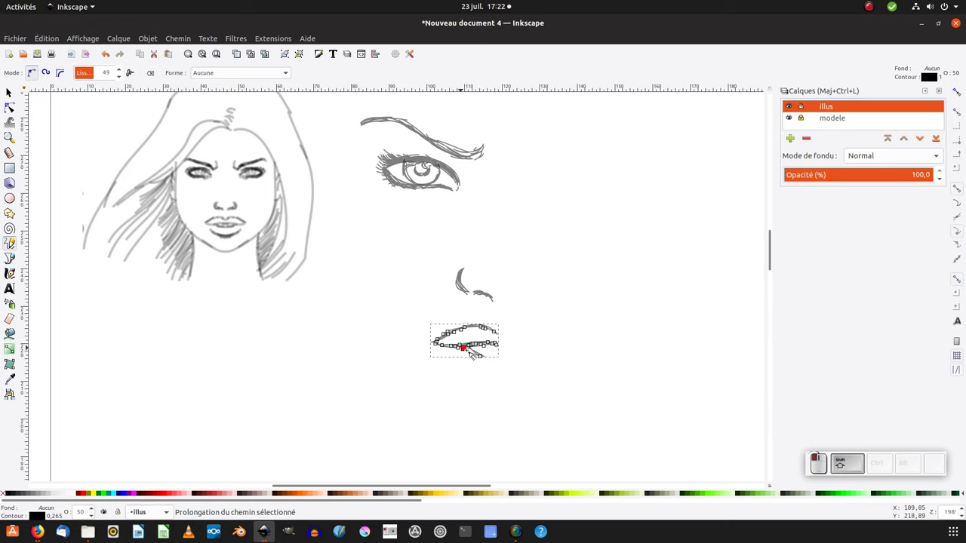
left_click(452, 368)
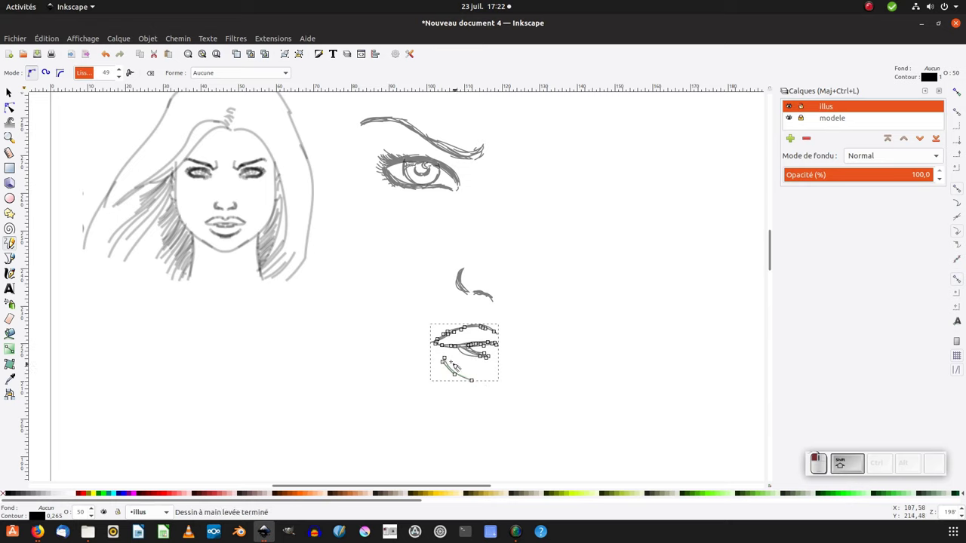
left_click(456, 369)
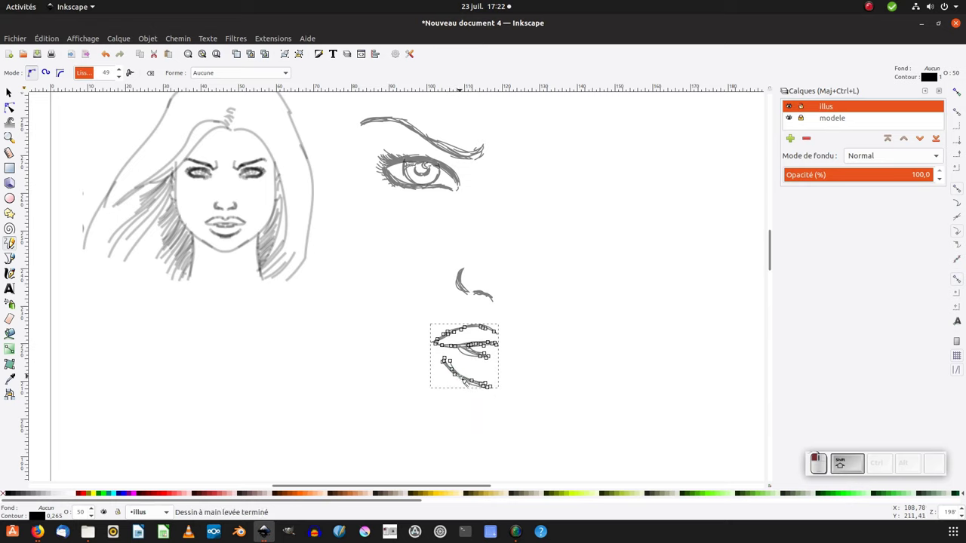
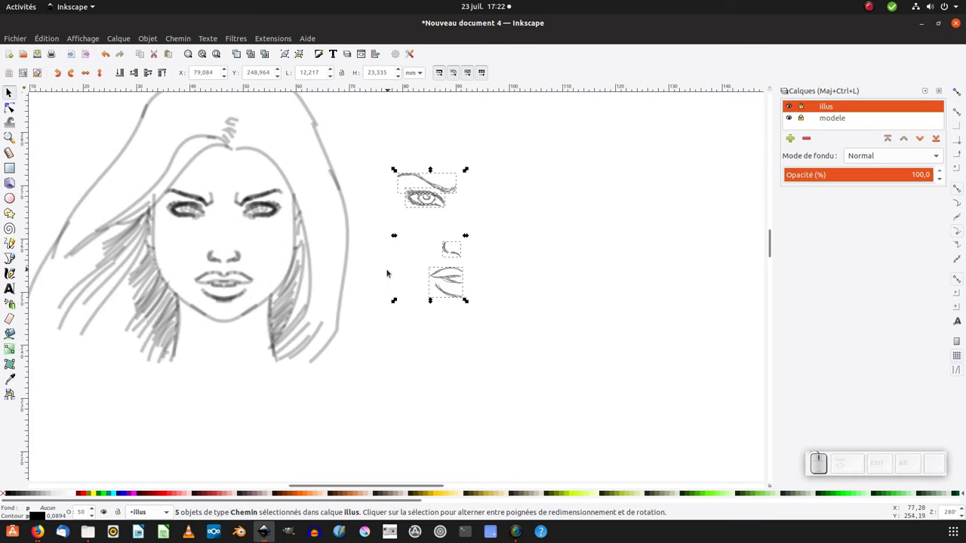
Draw the cheek and jaw contour from forehead to chin and select it.
key("F6")
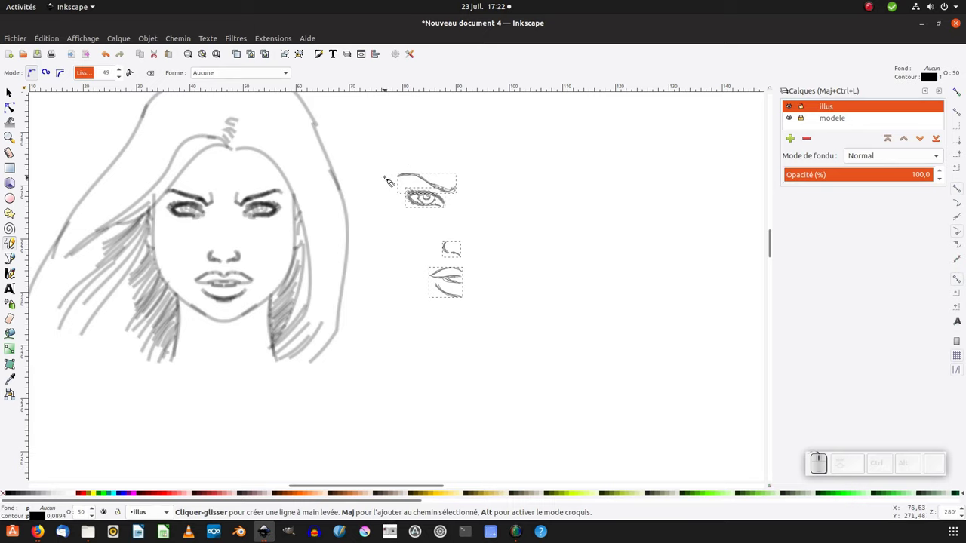
left_click_drag(385, 173, 470, 348)
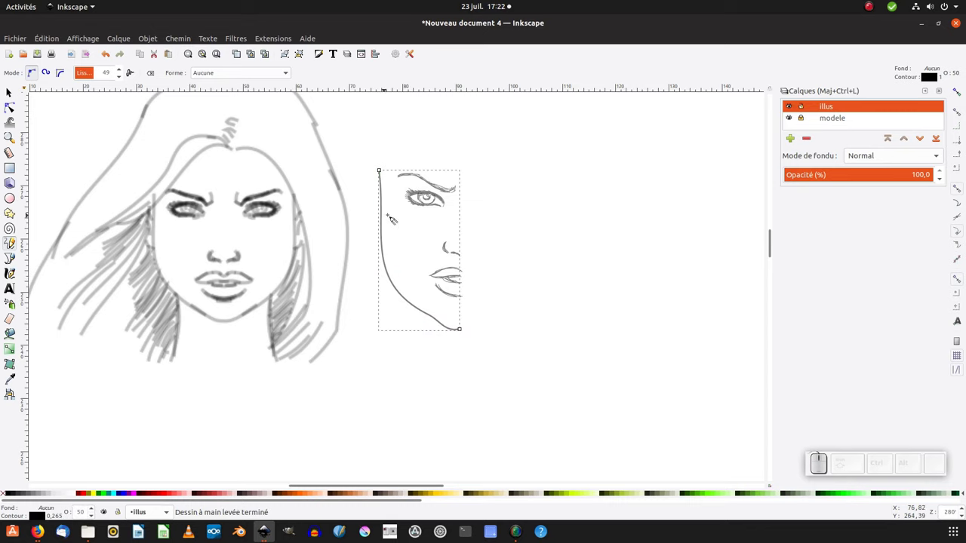
left_click(371, 253)
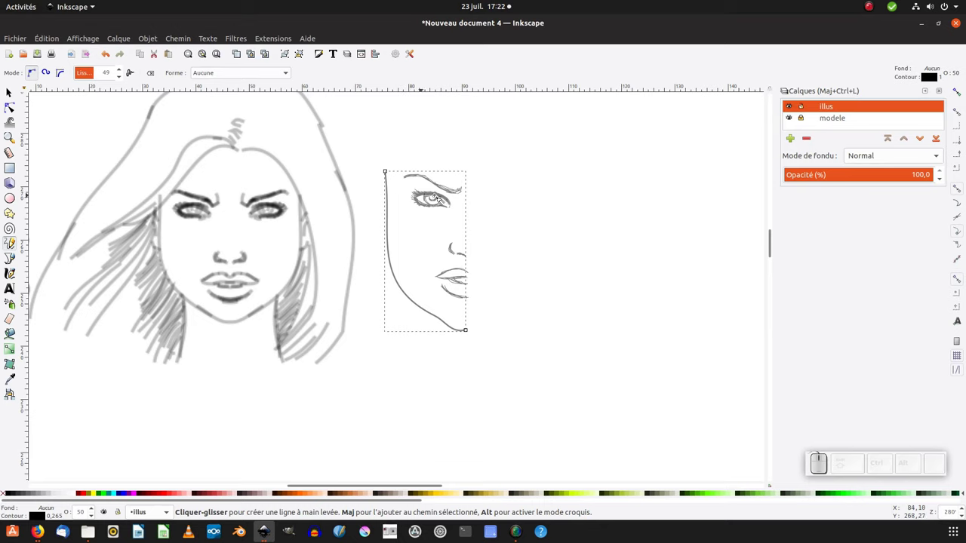
key("F6")
left_click(12, 95)
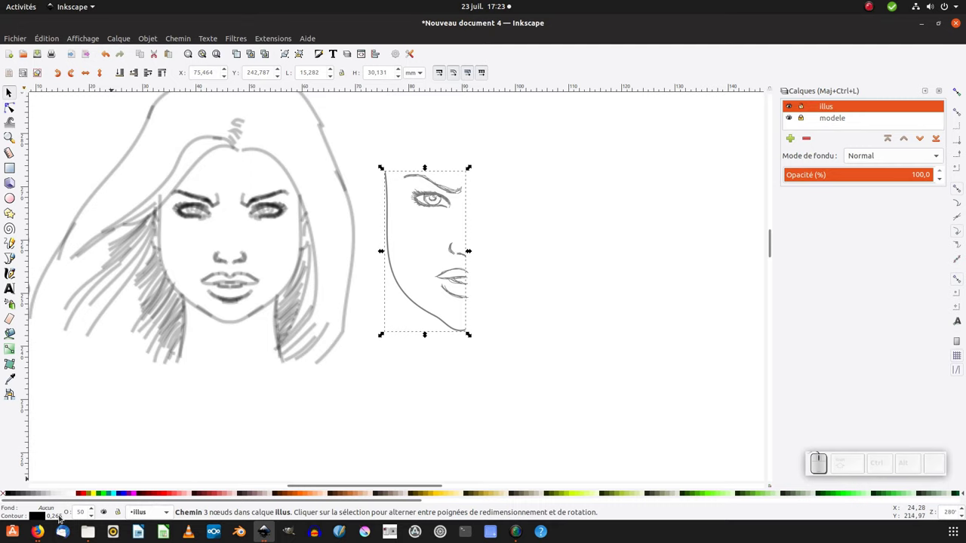
Show the Fill and Stroke settings for the jawline path and close the Layers list.
key("ctrl+shift+f")
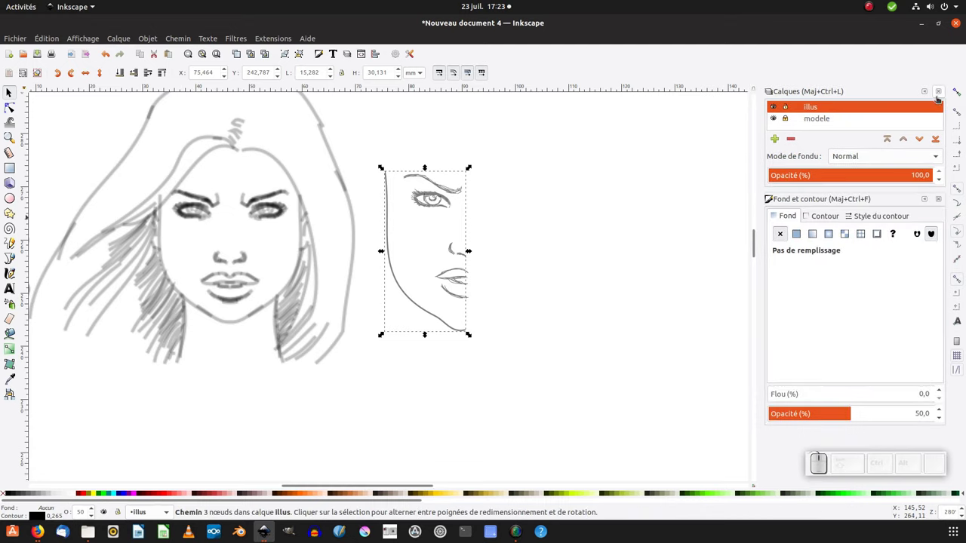
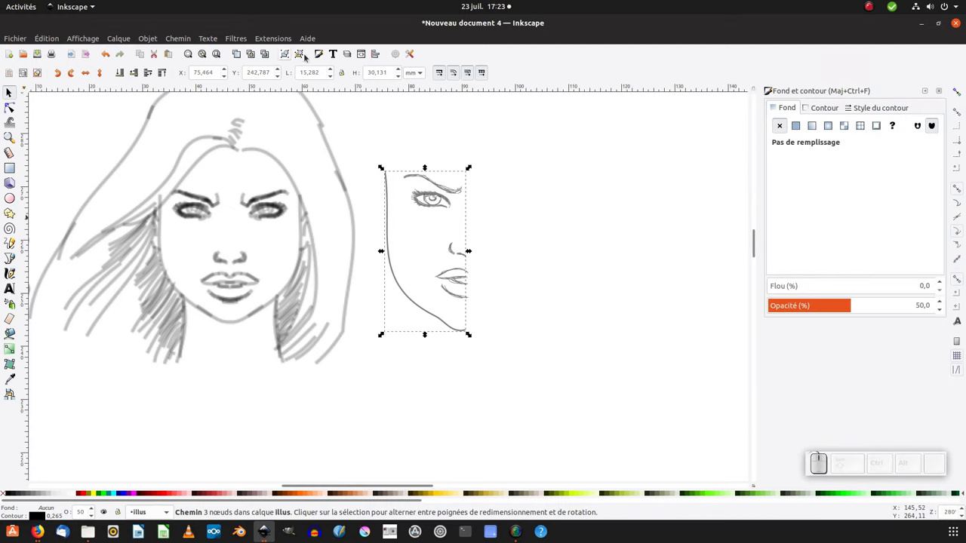
left_click(325, 57)
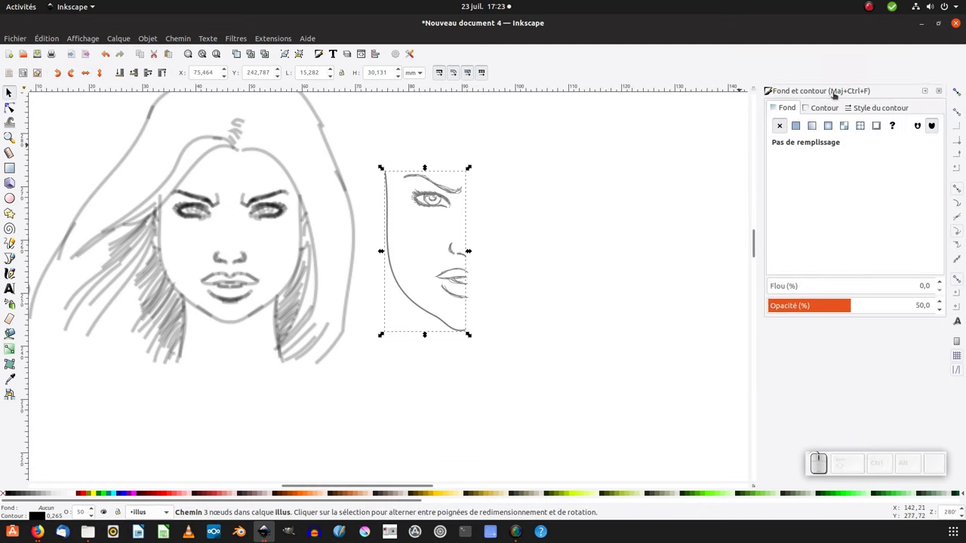
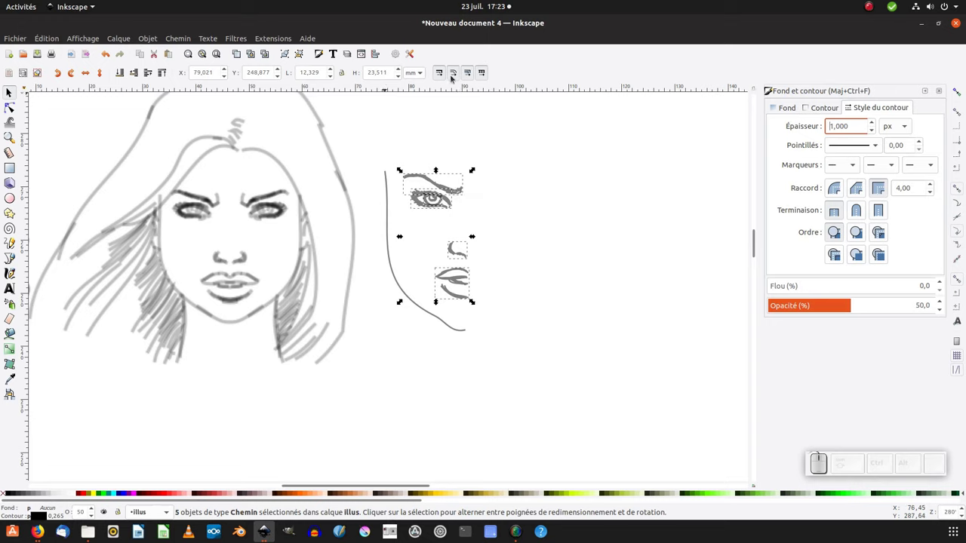
Disable stroke-width scaling and rescale the eye, nose and mouth strokes to fit the half-face outline.
left_click(442, 74)
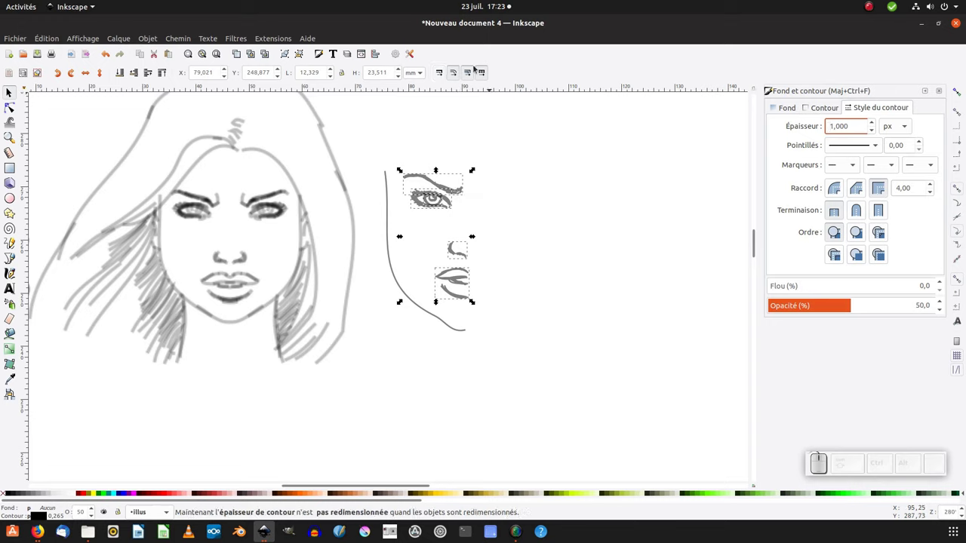
left_click(480, 173)
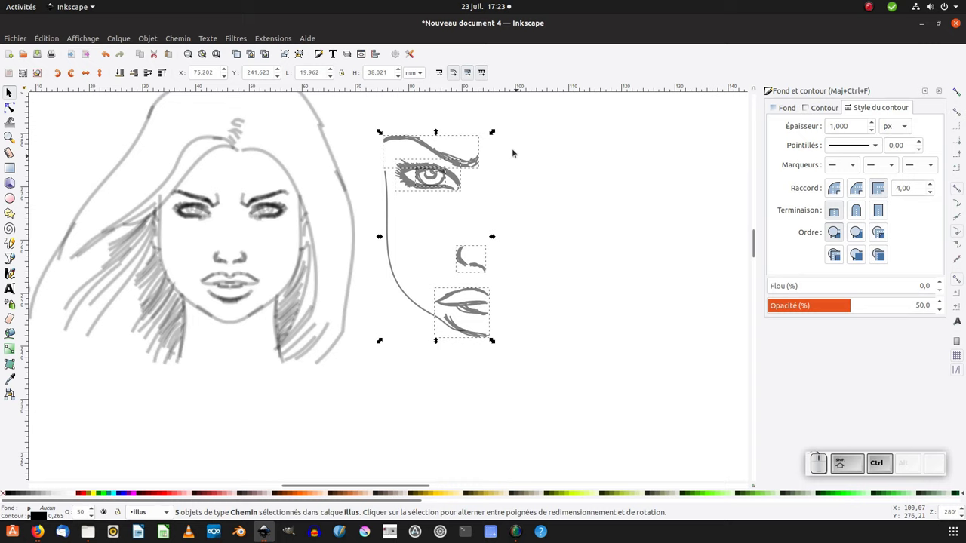
left_click(496, 136)
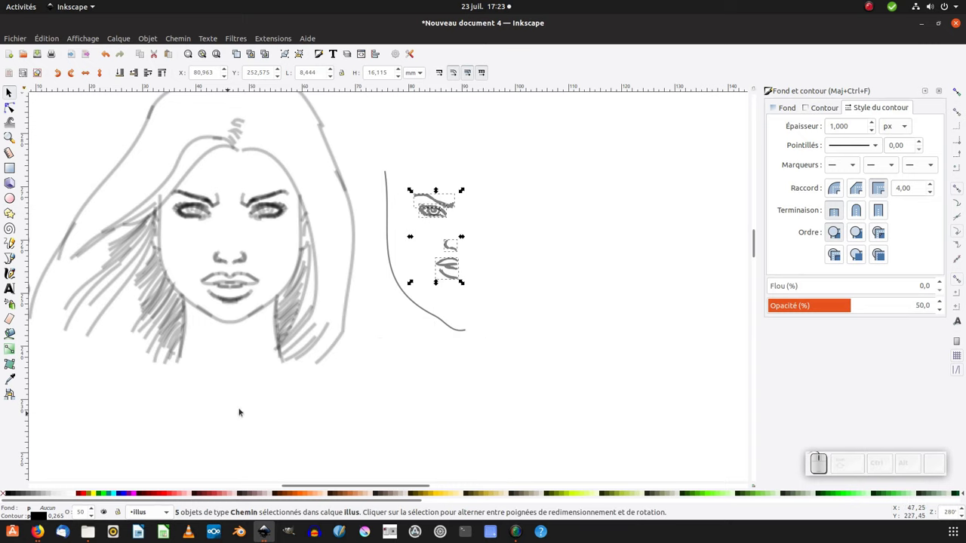
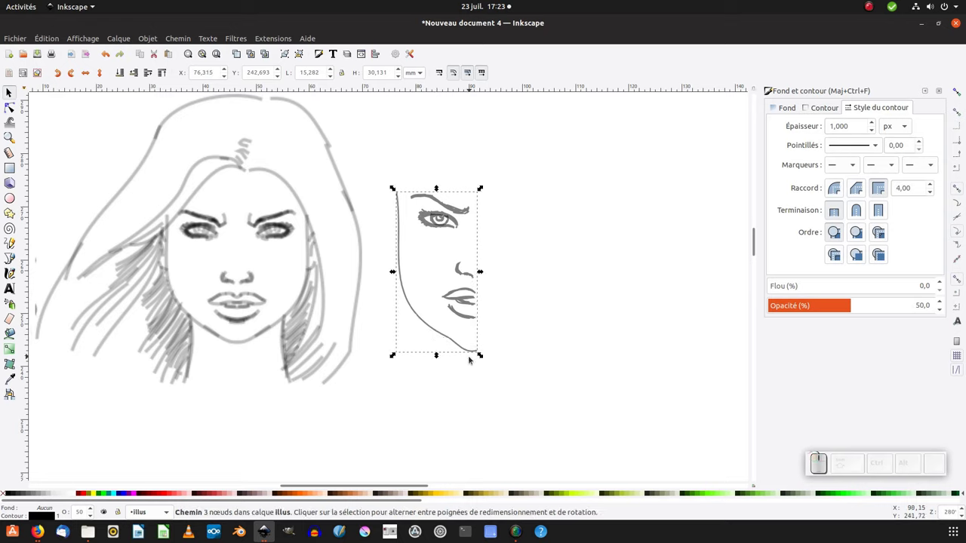
Retrace the half-face contour as a freehand Pencil line along the face edge.
key("F6")
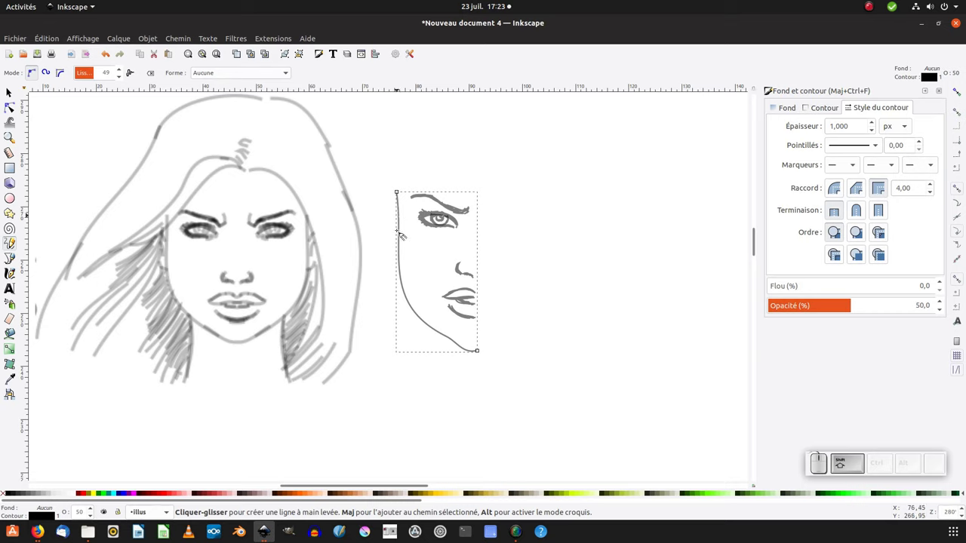
double_click(402, 212)
left_click(402, 226)
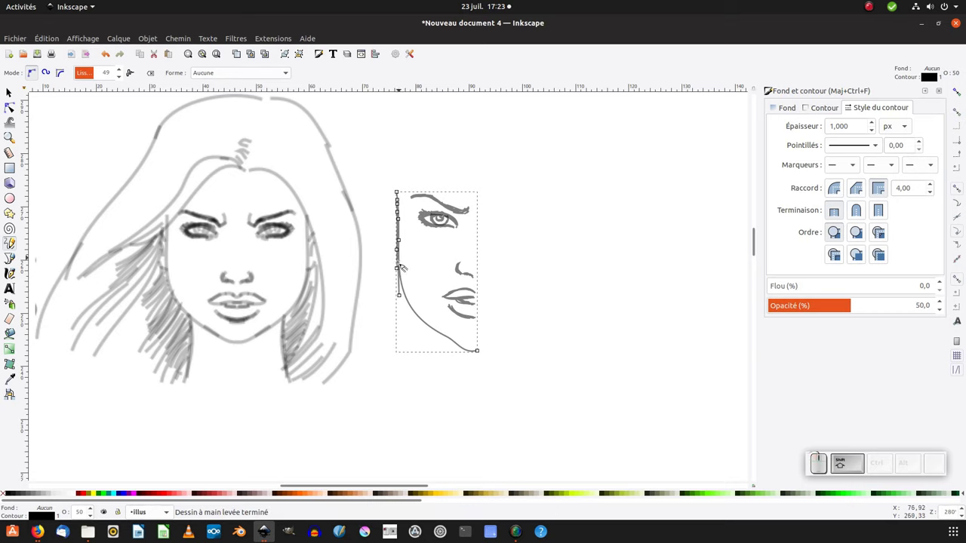
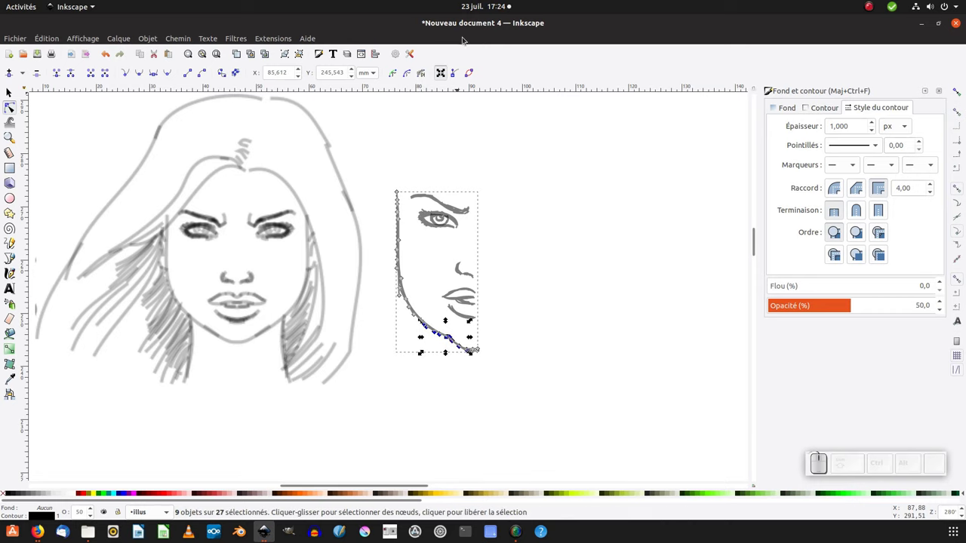
Select the nodes along the jaw and make them smooth.
left_click(458, 77)
left_click(458, 76)
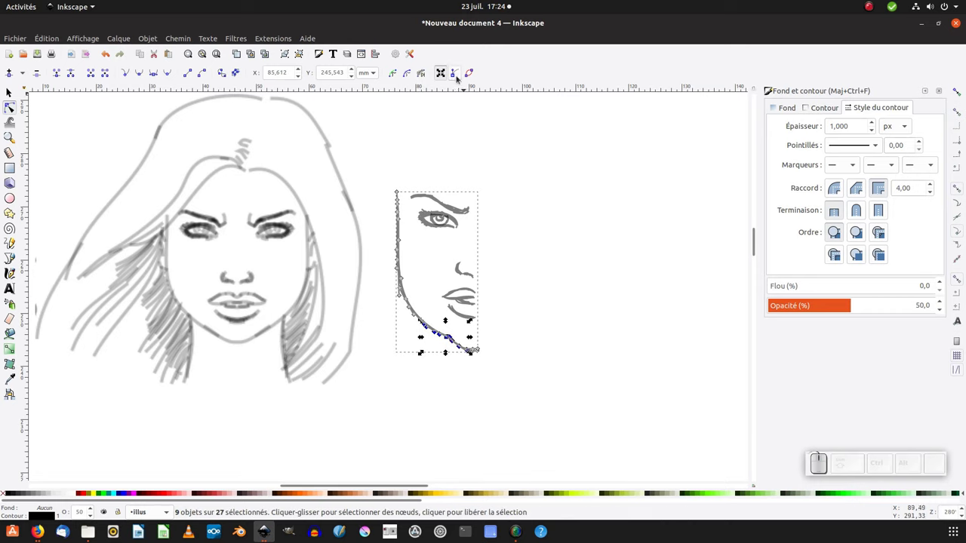
left_click(458, 75)
left_click(456, 73)
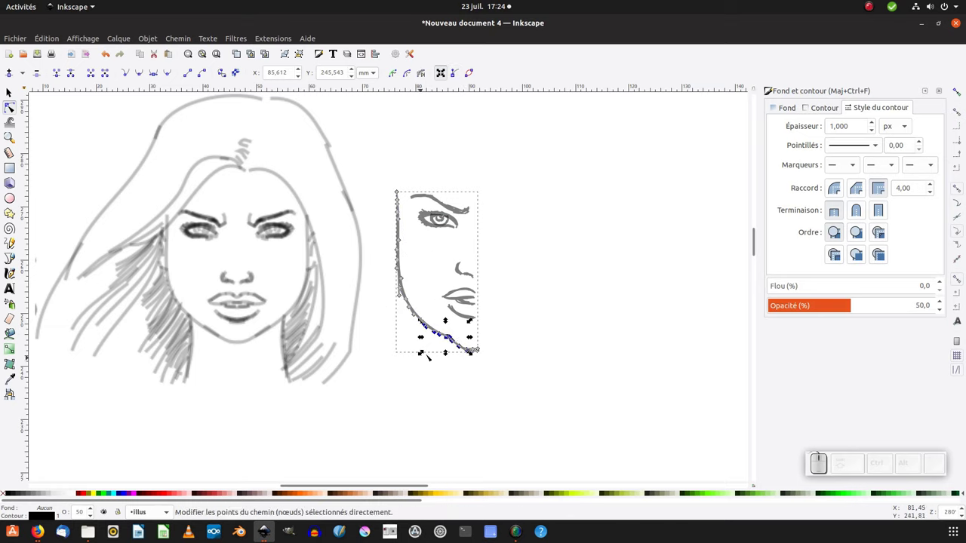
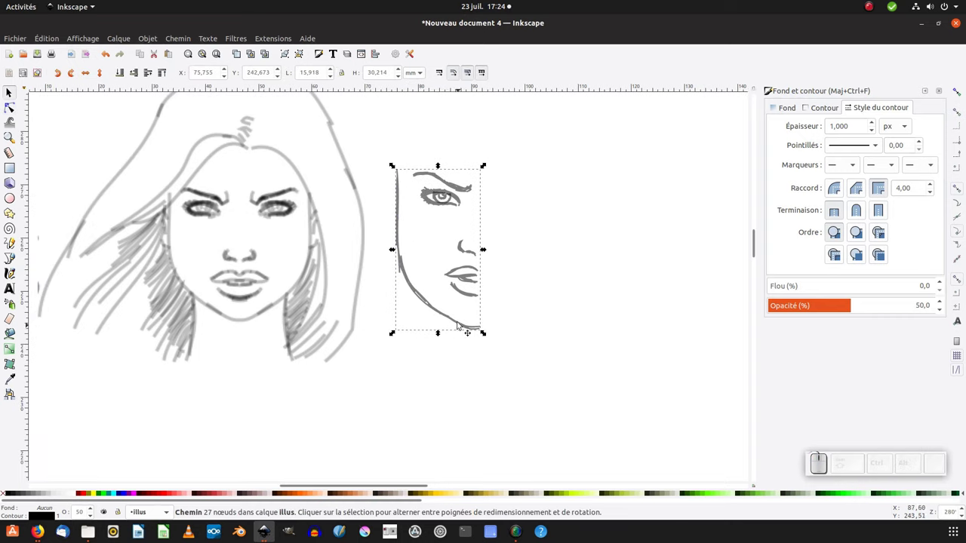
Draw a freehand neck line running down below the jaw.
left_click_drag(434, 310, 433, 341)
key("F6")
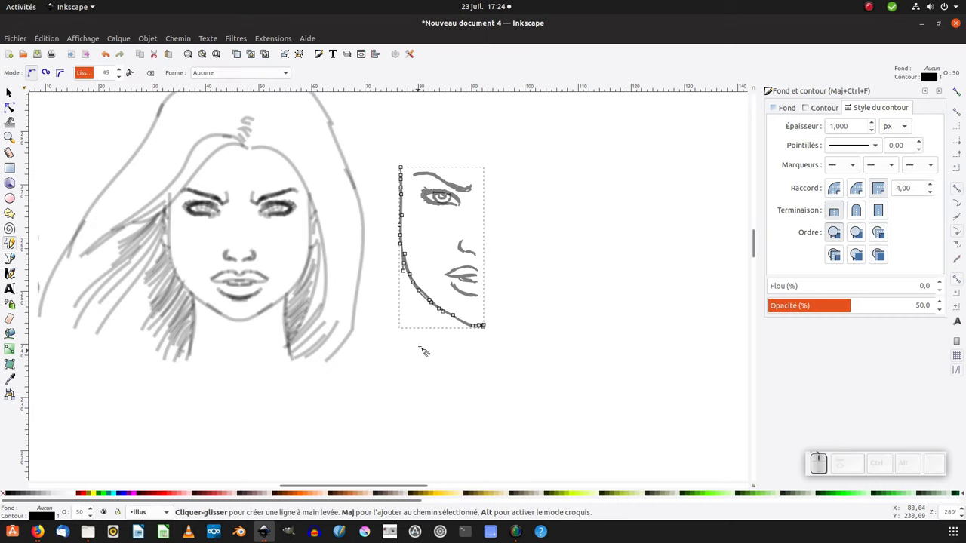
left_click(435, 311)
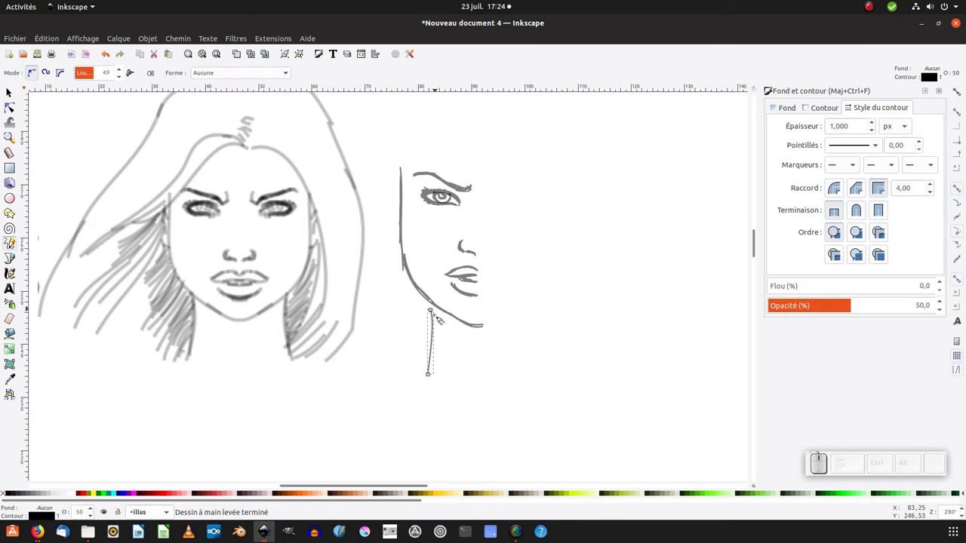
key("ctrl+z")
left_click(435, 303)
left_click(437, 302)
left_click(437, 301)
left_click(437, 328)
left_click(437, 337)
left_click(434, 352)
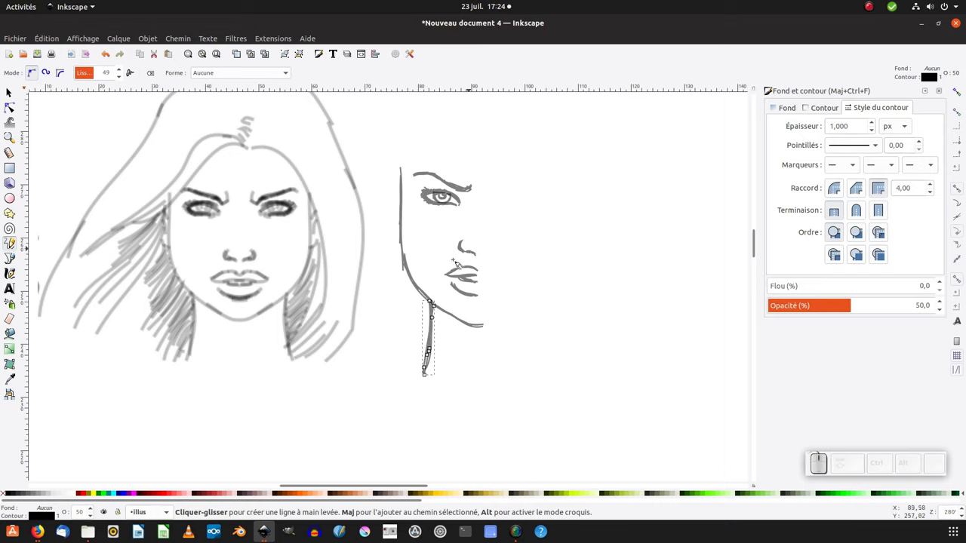
left_click(434, 273)
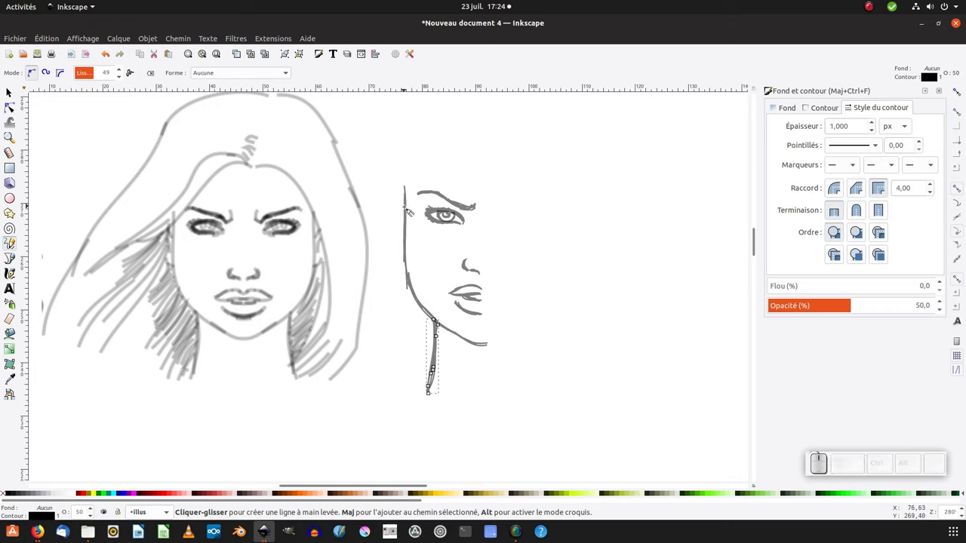
Draw the ear outline with its inner curve beside the face, then select all half-face strokes.
left_click(409, 209)
left_click(399, 207)
double_click(399, 209)
double_click(400, 224)
left_click(403, 238)
left_click(403, 251)
left_click_drag(403, 218, 417, 255)
middle_click(410, 273)
key("F1")
left_click(383, 186)
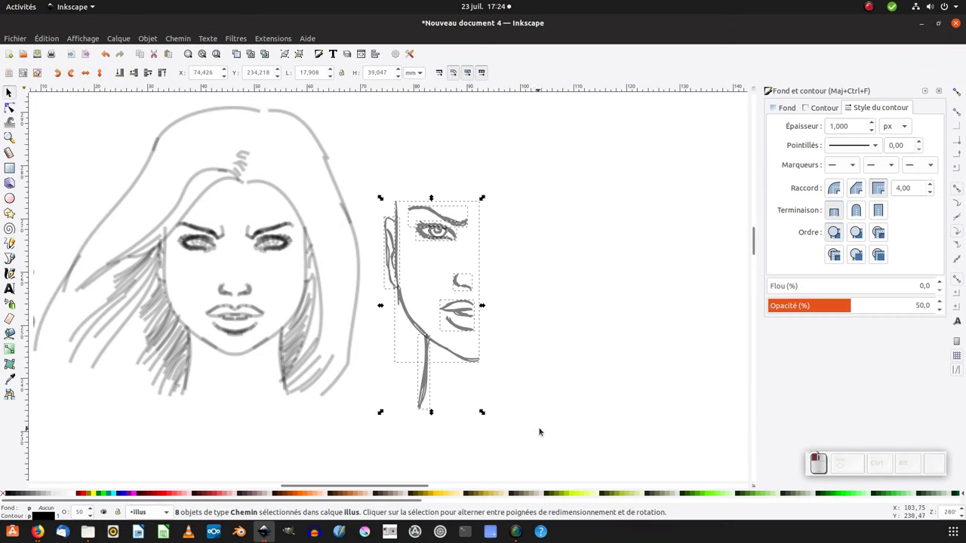
key("ctrl+g")
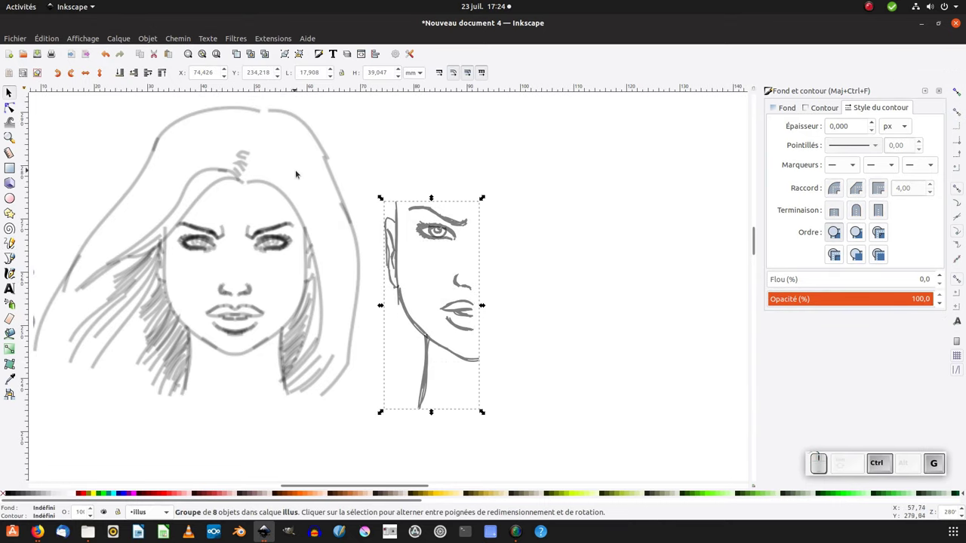
key("ctrl+z")
left_click(374, 157)
left_click(11, 95)
left_click(10, 96)
key("F1")
left_click(357, 161)
left_click(352, 161)
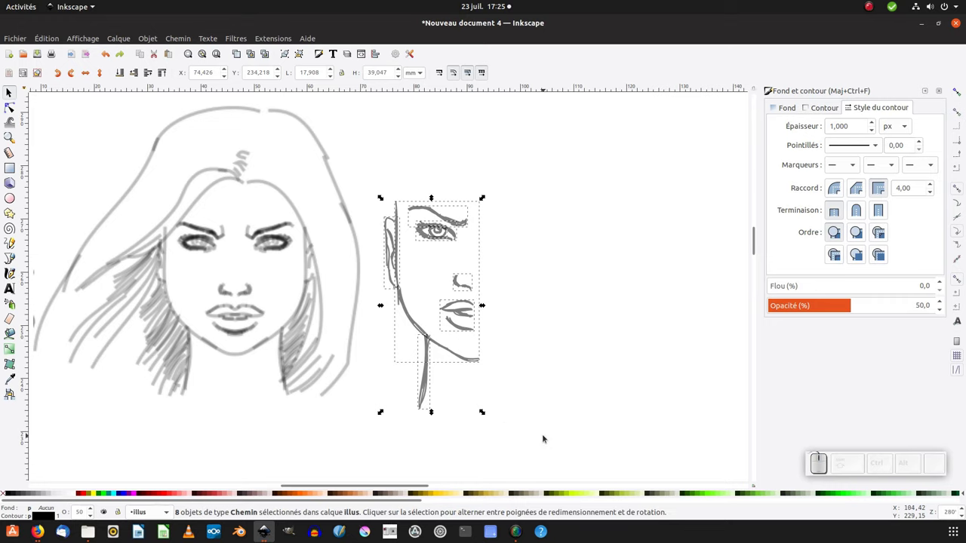
Group the half face, add a Reflet miroir path effect and enable Fondre les chemins.
key("ctrl+g")
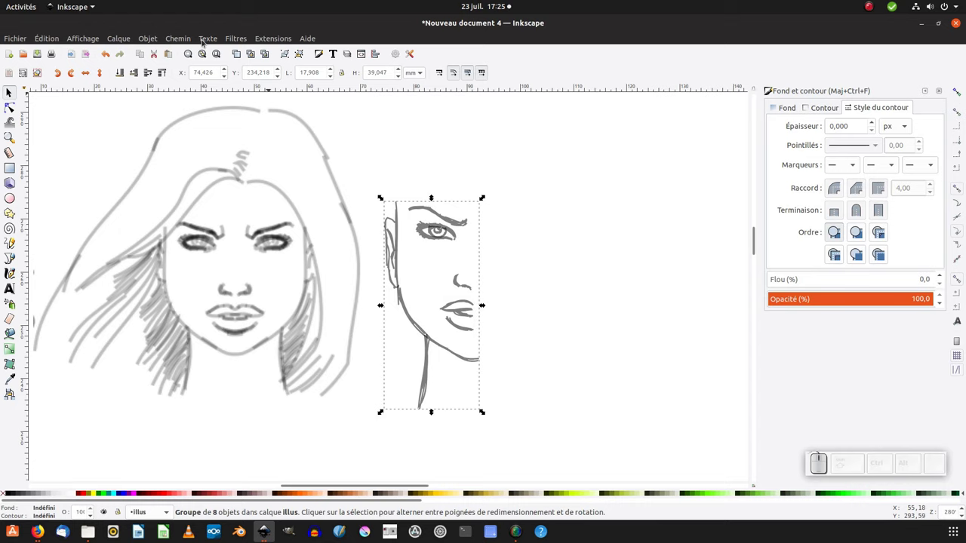
left_click(185, 43)
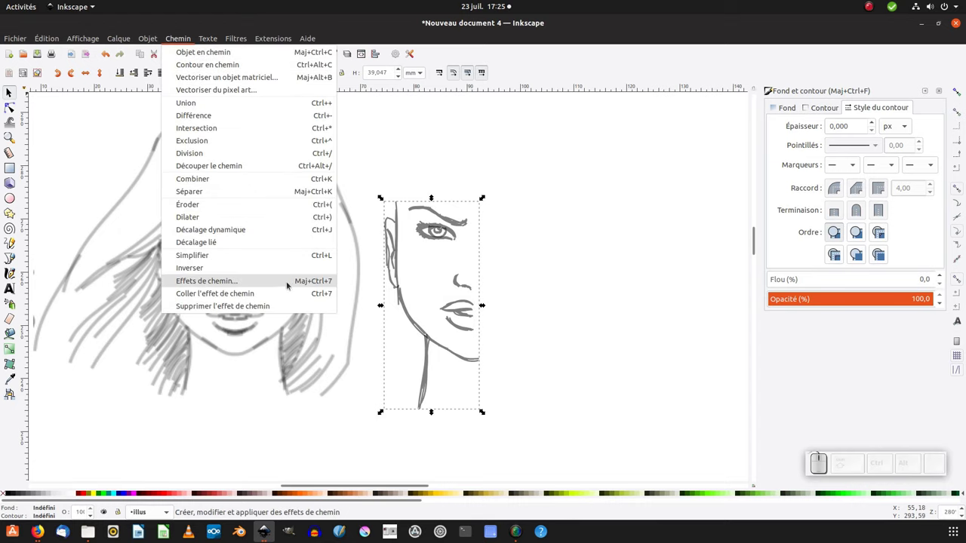
left_click(319, 286)
left_click(782, 147)
left_click(449, 263)
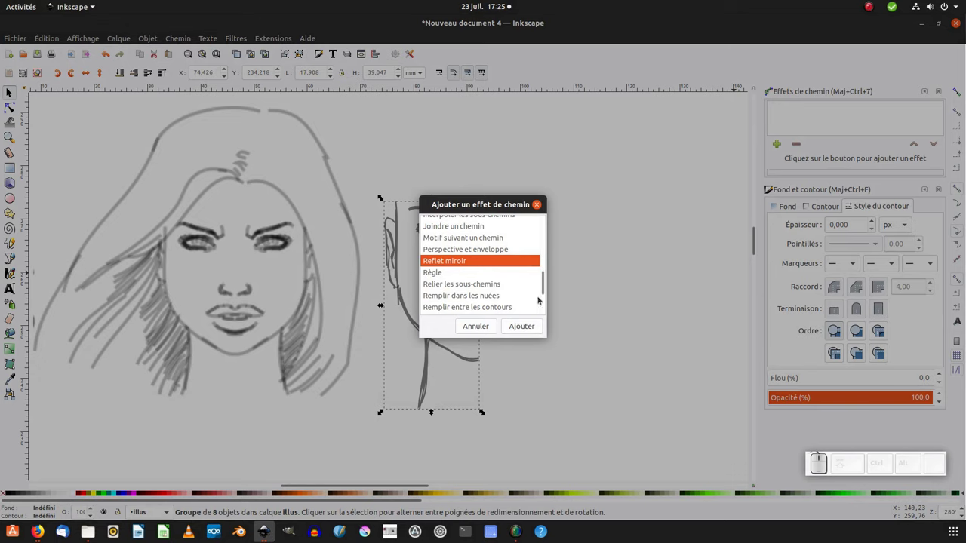
left_click(531, 330)
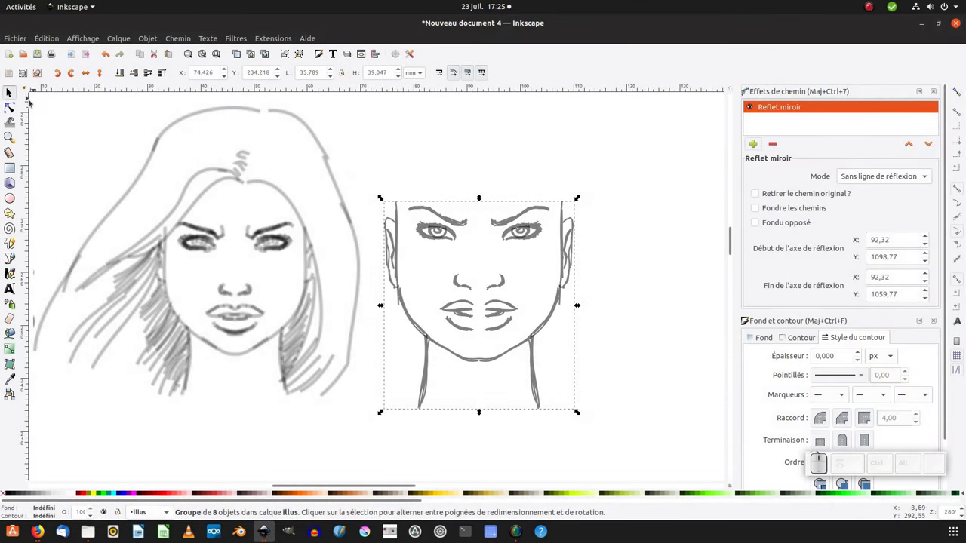
left_click(13, 109)
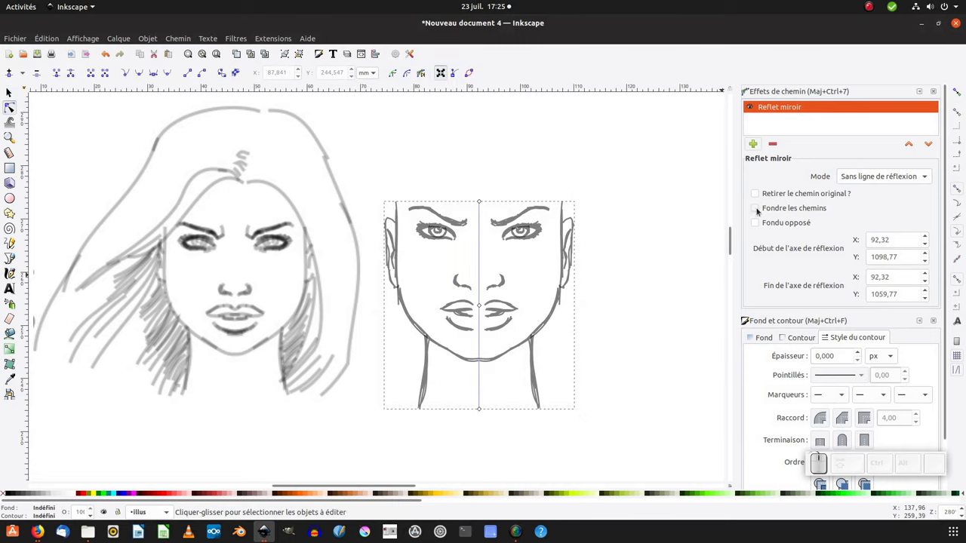
left_click(759, 211)
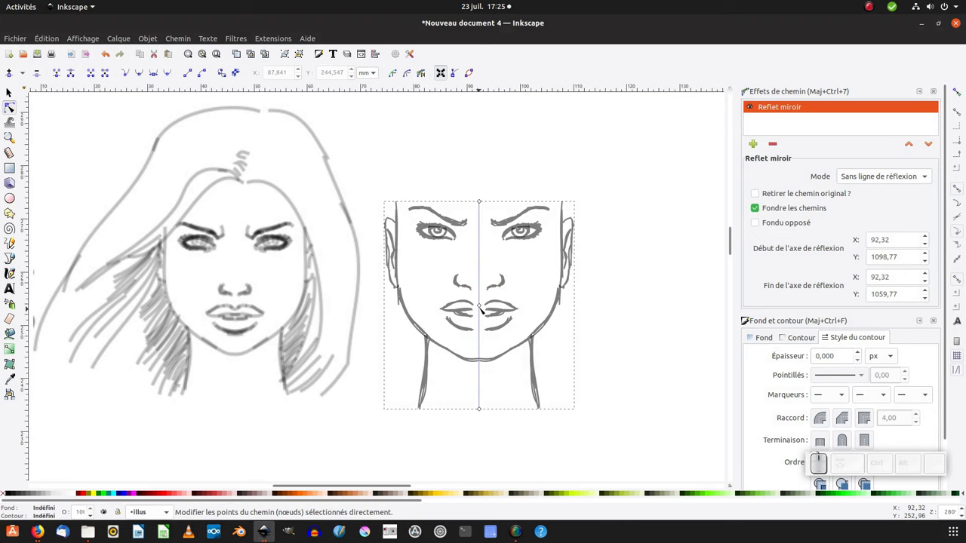
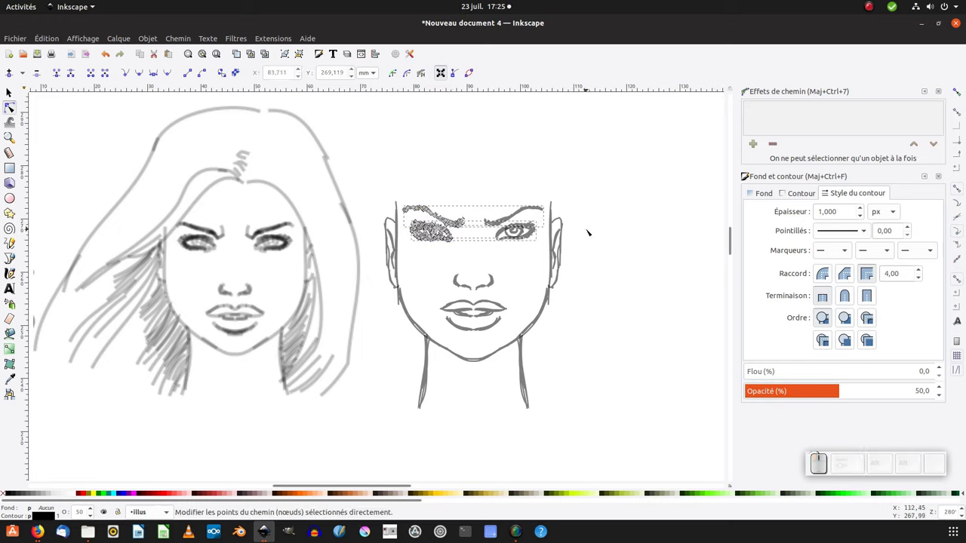
Return to the Selector and deselect everything on the canvas.
key("F1")
left_click(601, 234)
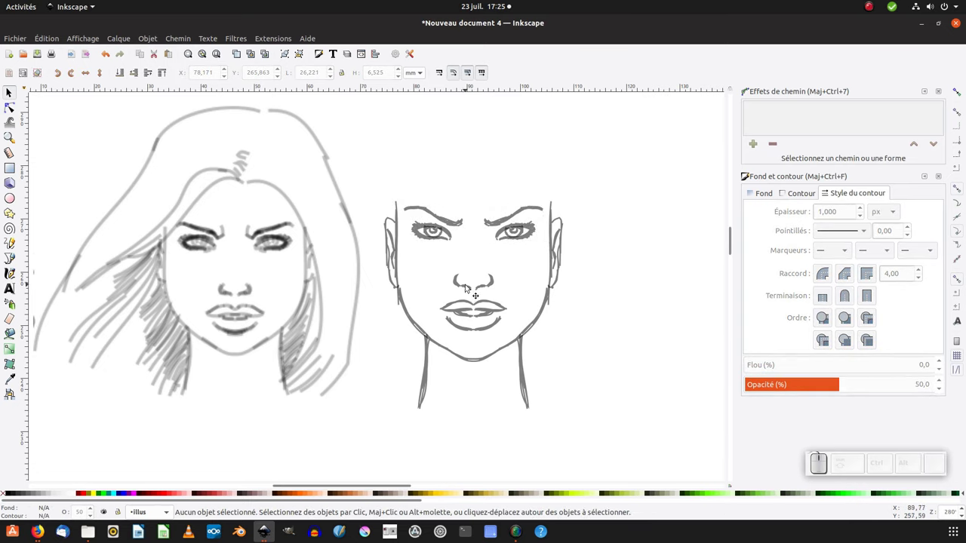
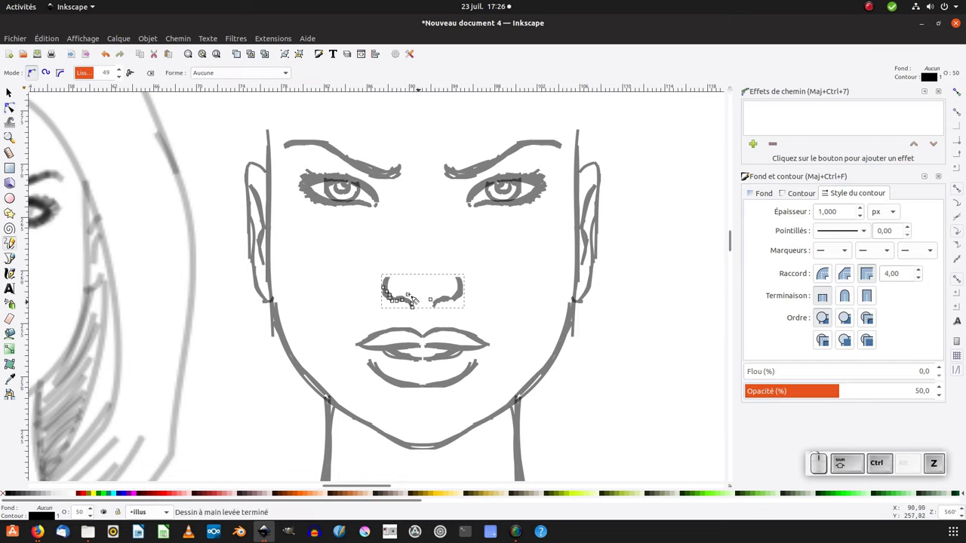
Redo the nose stroke and finish the left nostril curve on the mirrored face.
key("ctrl+shift+z")
left_click(407, 293)
key("ctrl+shift+z")
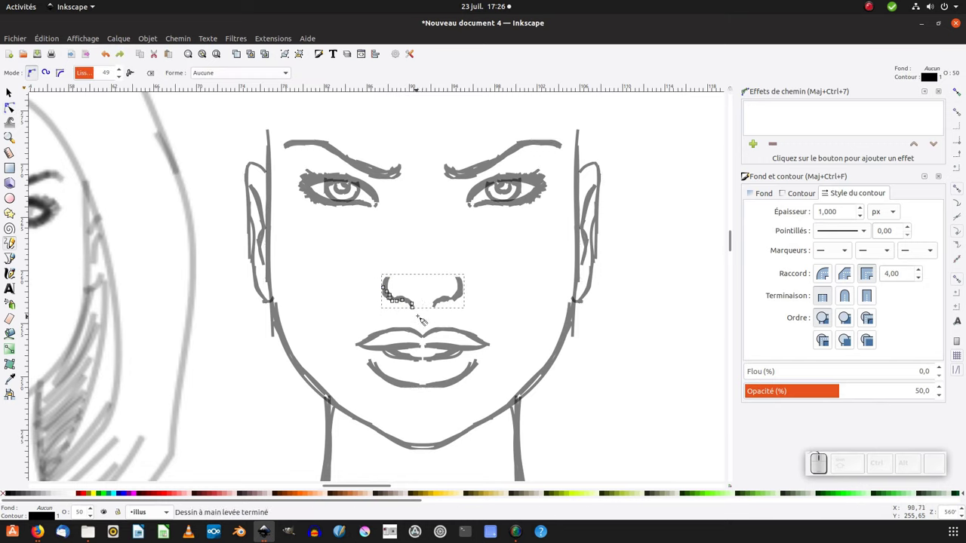
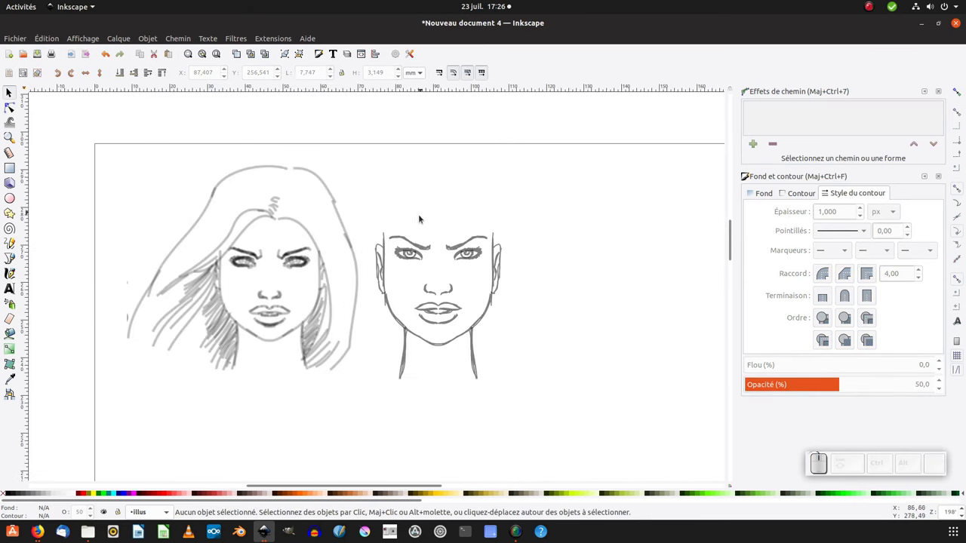
Draw the outer hair contour over the head and down the right side.
key("F6")
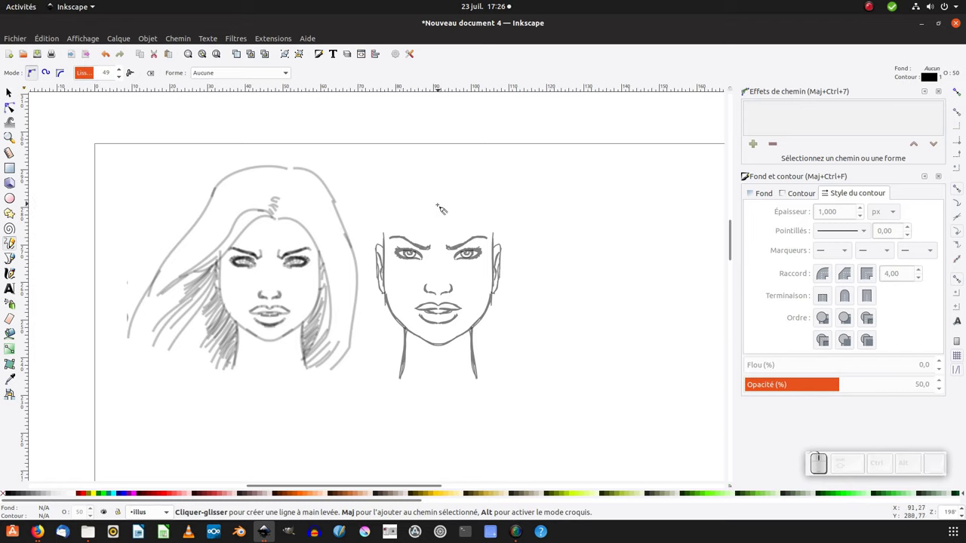
left_click(455, 198)
key("ctrl+z")
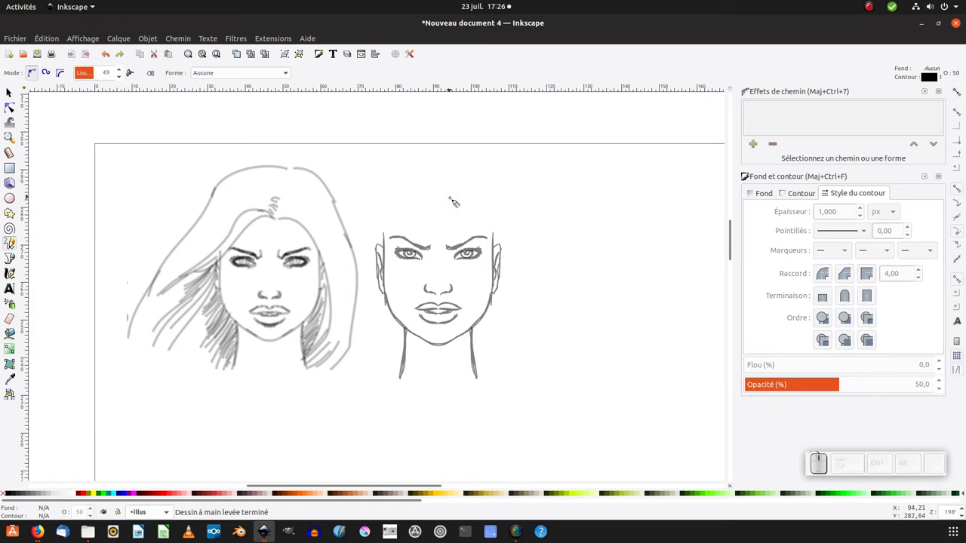
left_click_drag(460, 200, 405, 280)
left_click_drag(462, 200, 499, 391)
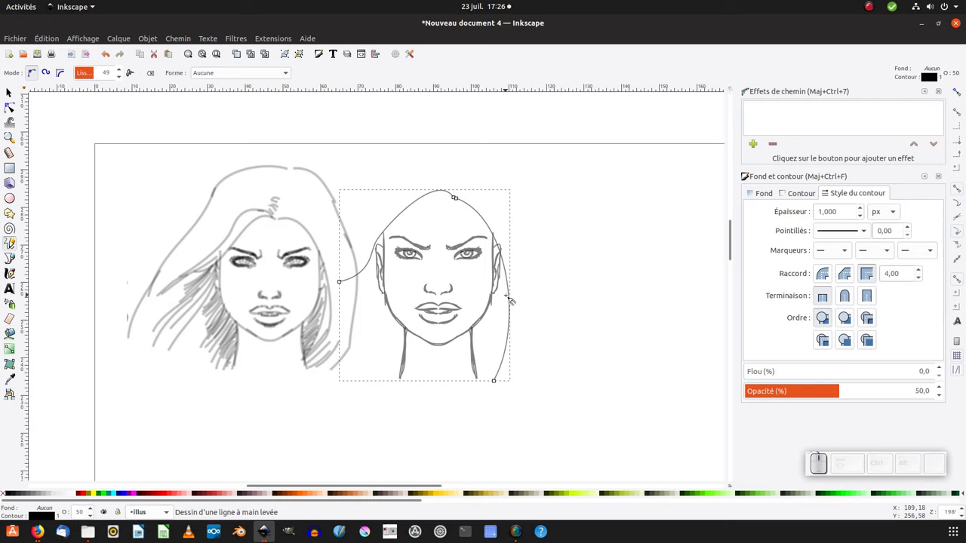
Extend the hair path with a bunch of strands on the upper left side.
double_click(383, 240)
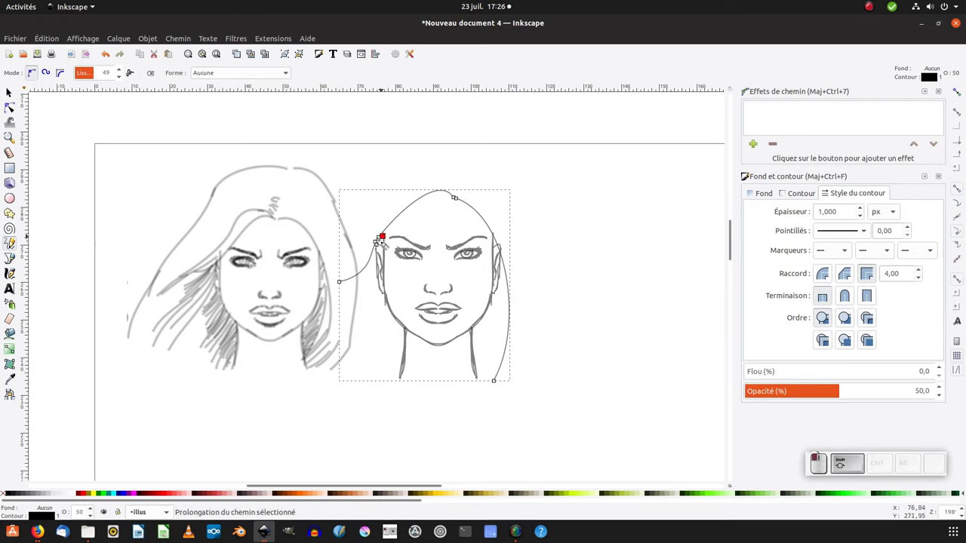
left_click(373, 264)
left_click(375, 259)
left_click(364, 277)
left_click(336, 298)
double_click(377, 264)
left_click(373, 276)
left_click(371, 291)
left_click(375, 301)
Add further strands down the left cheek and toward the neck.
left_click_drag(375, 313, 386, 311)
left_click(391, 302)
left_click(393, 326)
left_click(394, 333)
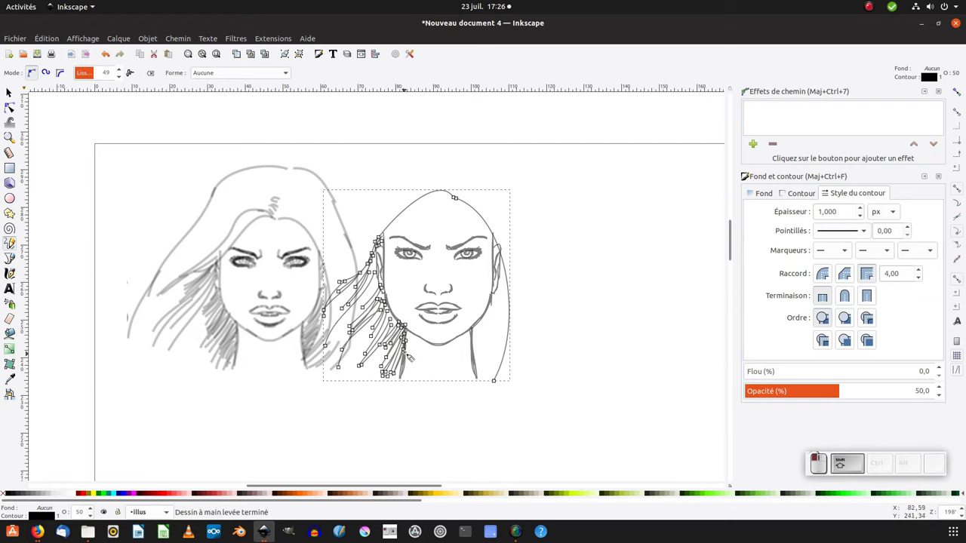
left_click(397, 330)
left_click_drag(394, 335, 386, 302)
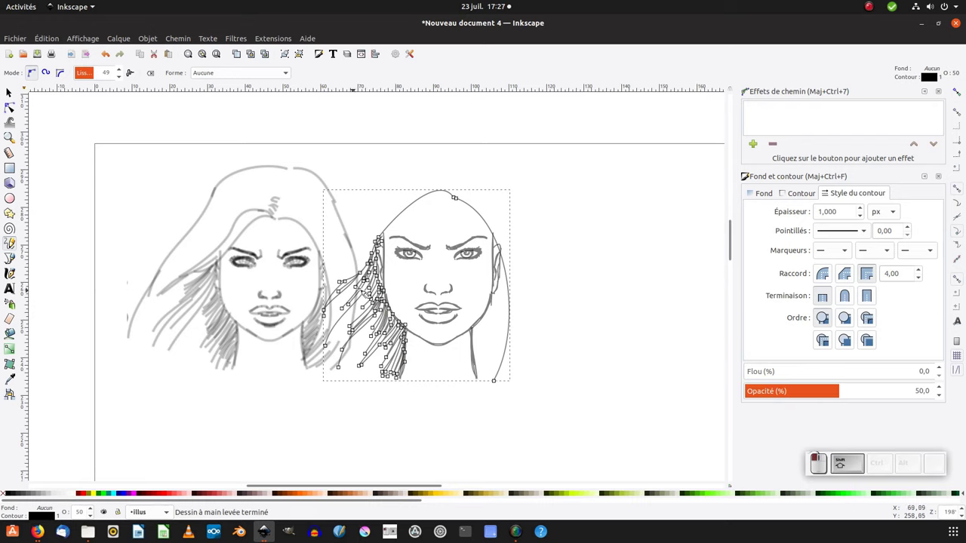
left_click(425, 287)
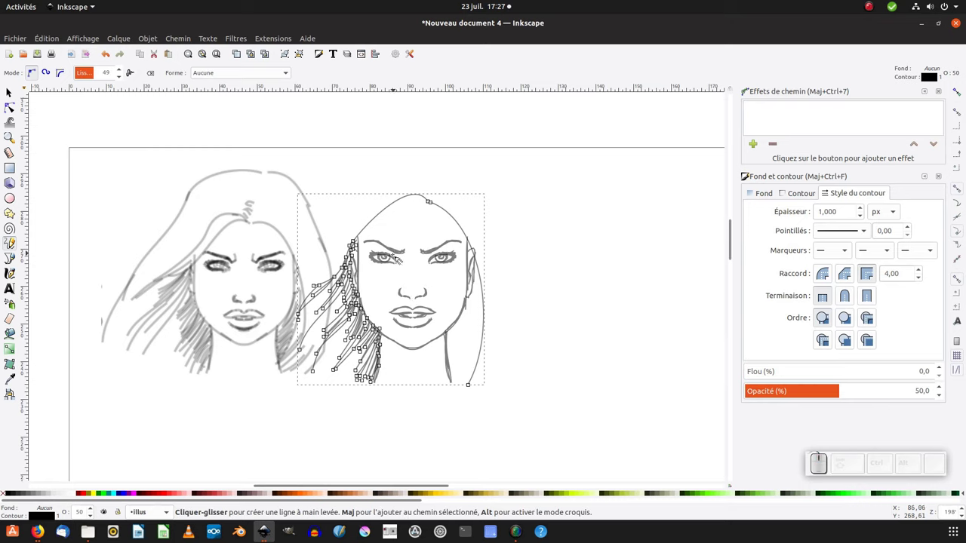
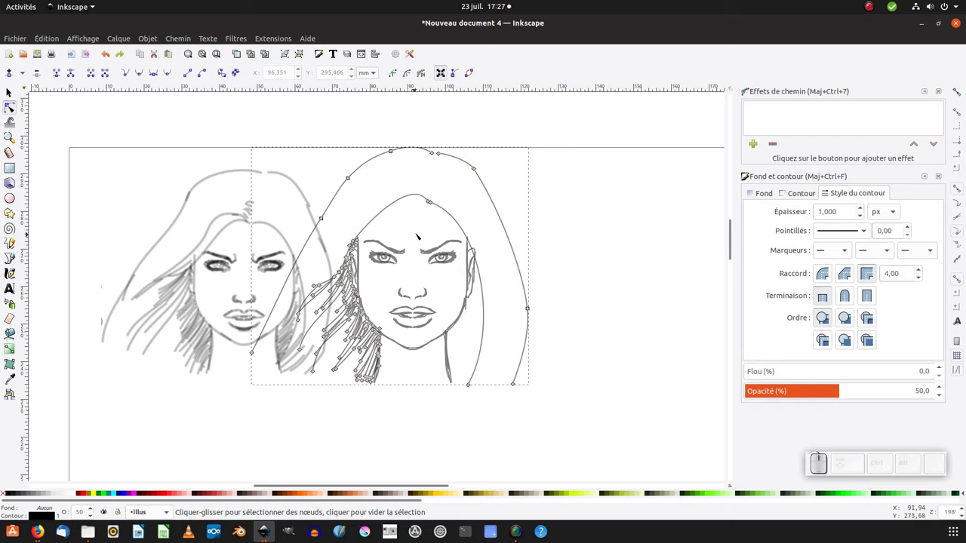
Add a node to the hair outline and reshape the outer contour wider.
key("F6")
left_click(431, 201)
double_click(425, 201)
left_click(398, 206)
left_click(392, 204)
left_click(375, 219)
left_click(345, 251)
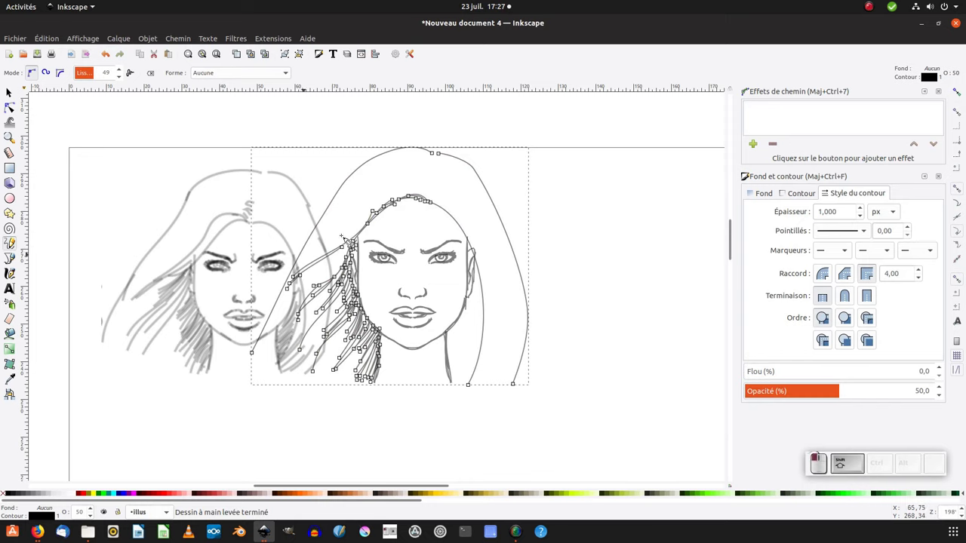
Draw hair strands across the top of the head and down the right side.
left_click(325, 227)
left_click(334, 224)
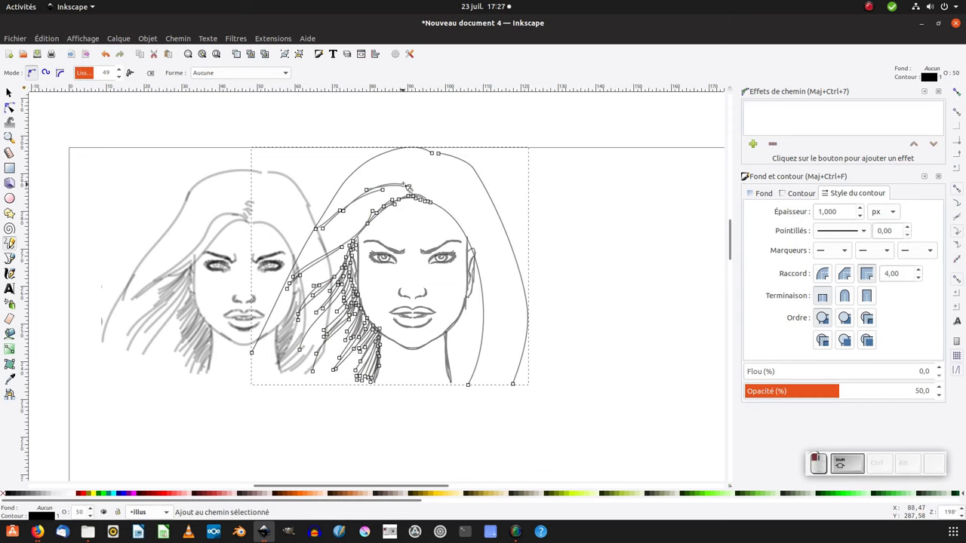
left_click(360, 184)
left_click_drag(407, 151, 467, 216)
left_click(443, 208)
left_click(477, 244)
left_click(500, 293)
left_click_drag(456, 334, 479, 292)
left_click(477, 295)
left_click(479, 285)
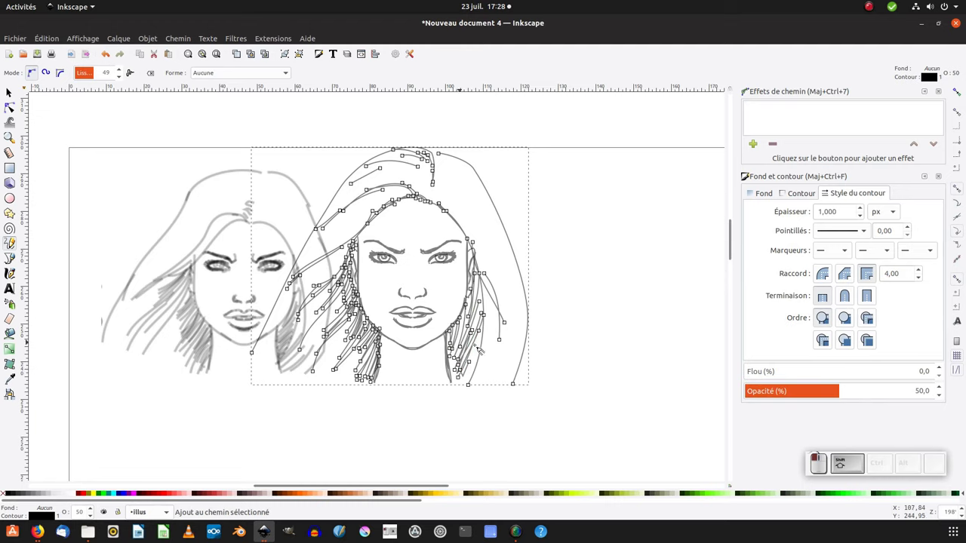
Select the traced face with the hair and set their opacity to 75.
key("shift+F1")
left_click(605, 140)
left_click_drag(420, 326, 528, 323)
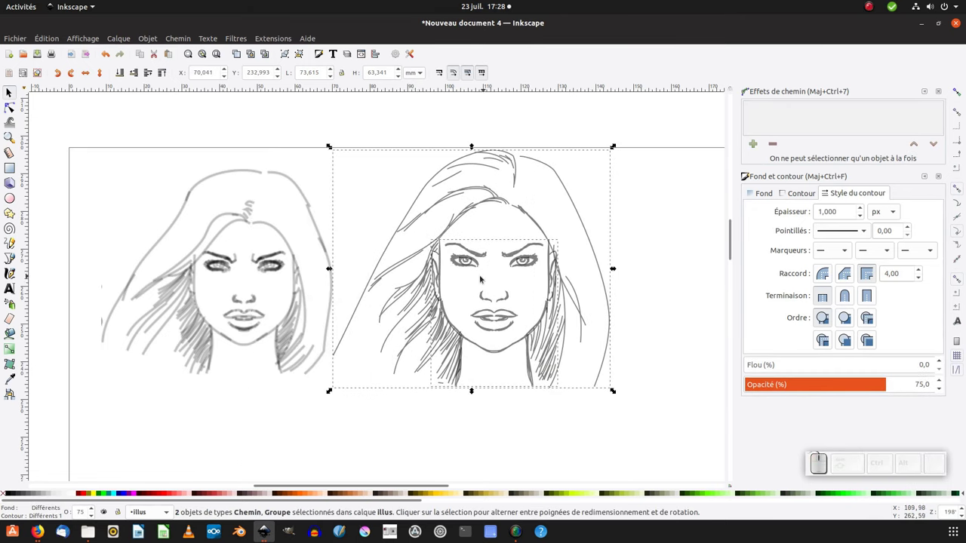
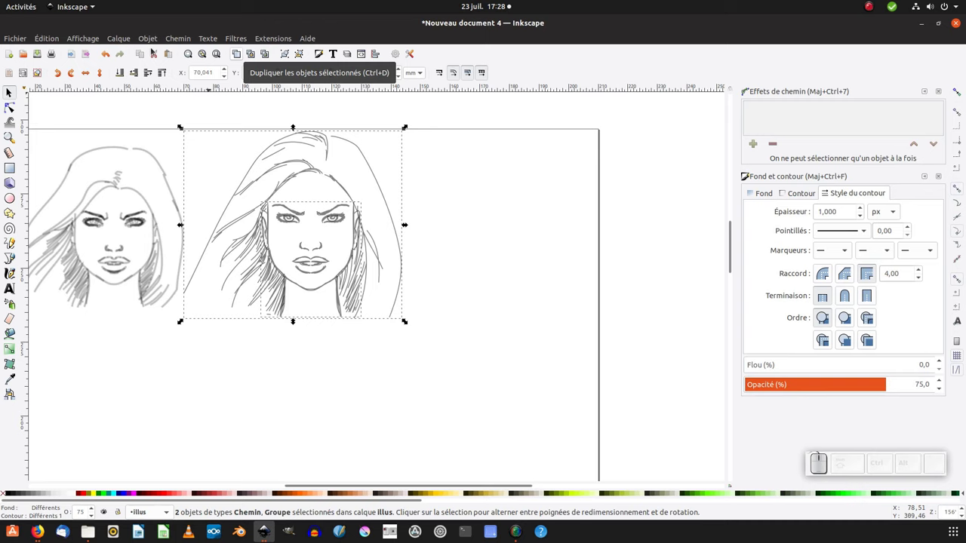
Open the Edit menu to duplicate the selected portrait.
left_click(52, 42)
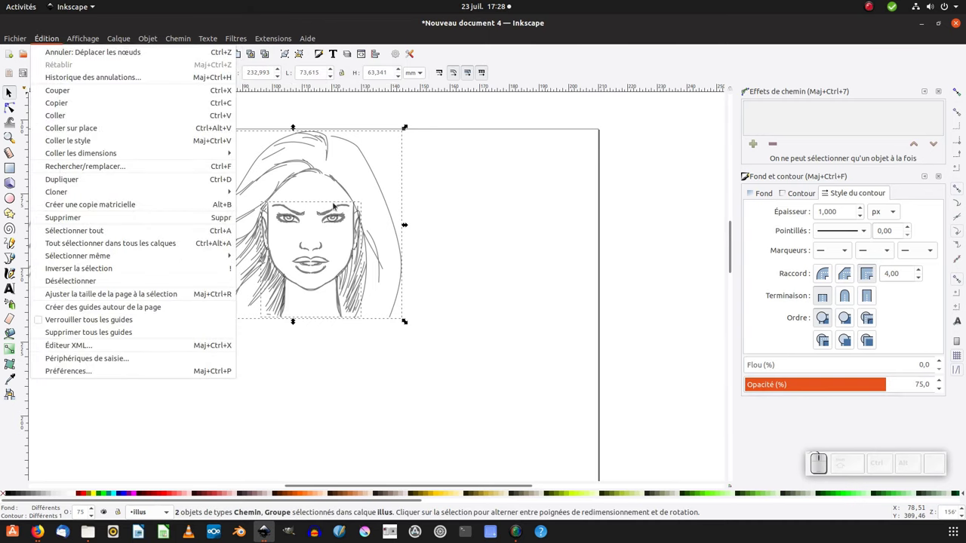
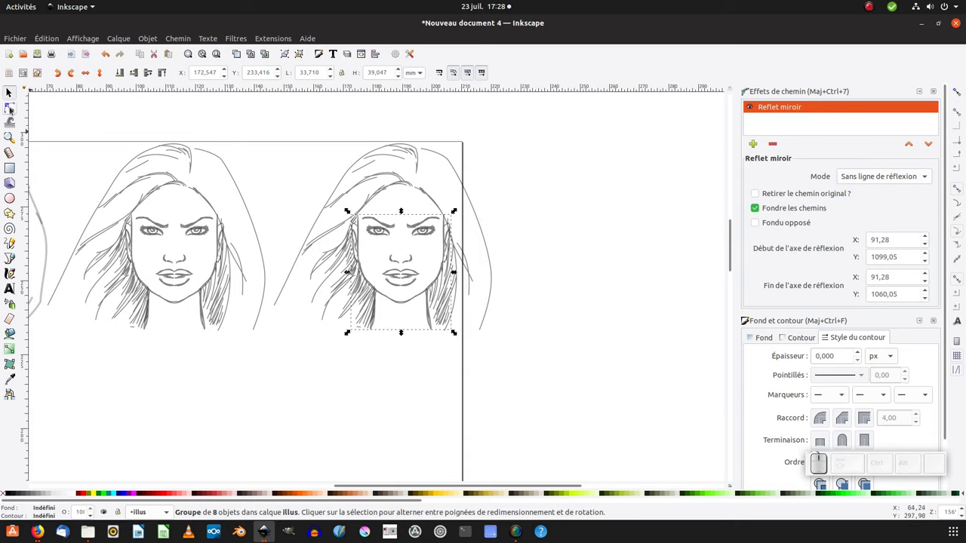
Show the mirrored face's reflection line and adjust Node tool controls and zoom.
left_click(14, 110)
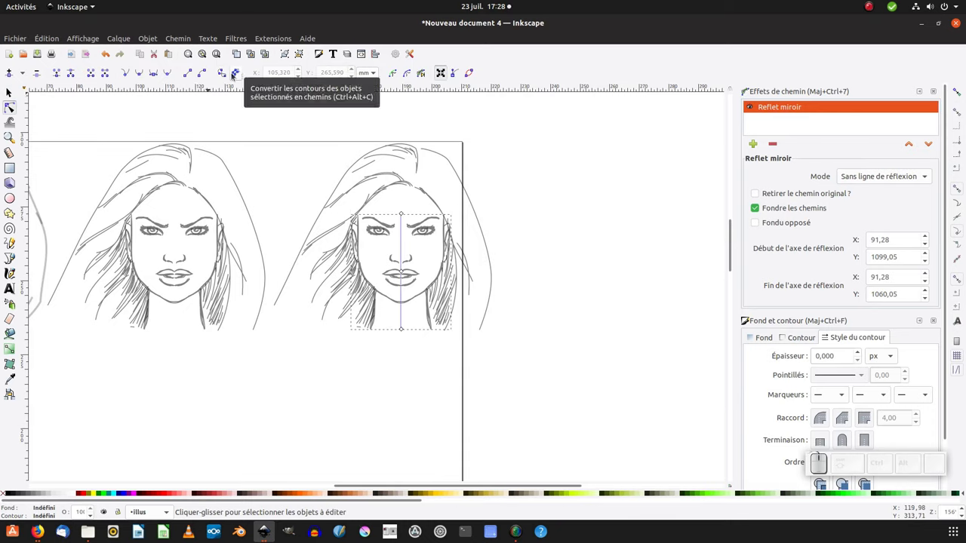
left_click(227, 77)
left_click(15, 109)
left_click(15, 109)
left_click(15, 110)
left_click_drag(731, 166, 15, 110)
key("KP_Subtract")
key("KP_Add")
key("KP_5")
left_click(15, 109)
Select the whole copied portrait and split it into separate paths via the Path menu.
key("F1")
scroll("up", 3)
key("KP_Subtract")
left_click_drag(617, 155, 156, 110)
left_click(182, 41)
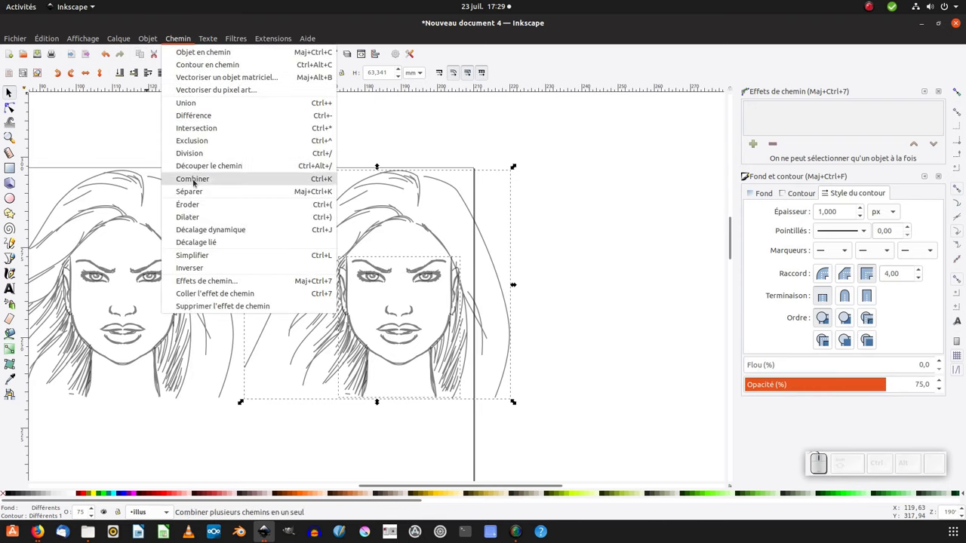
left_click(198, 191)
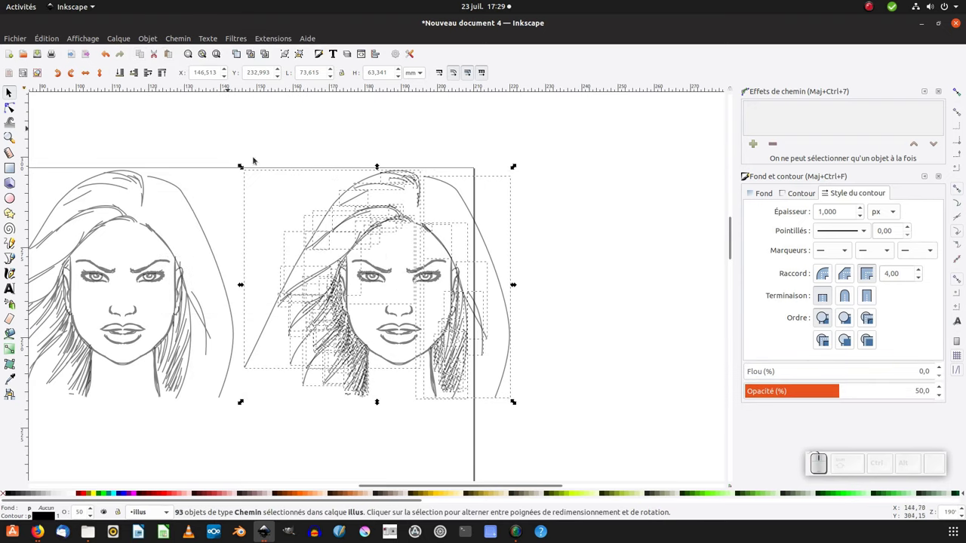
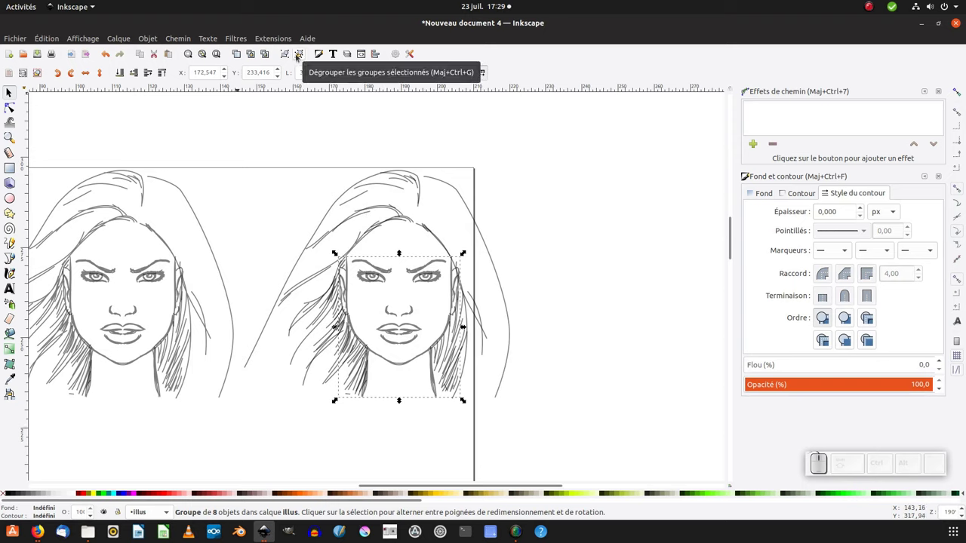
Ungroup the copied face and thicken the strokes of its eyes, brows, nose and lips.
key("ctrl+shift+g")
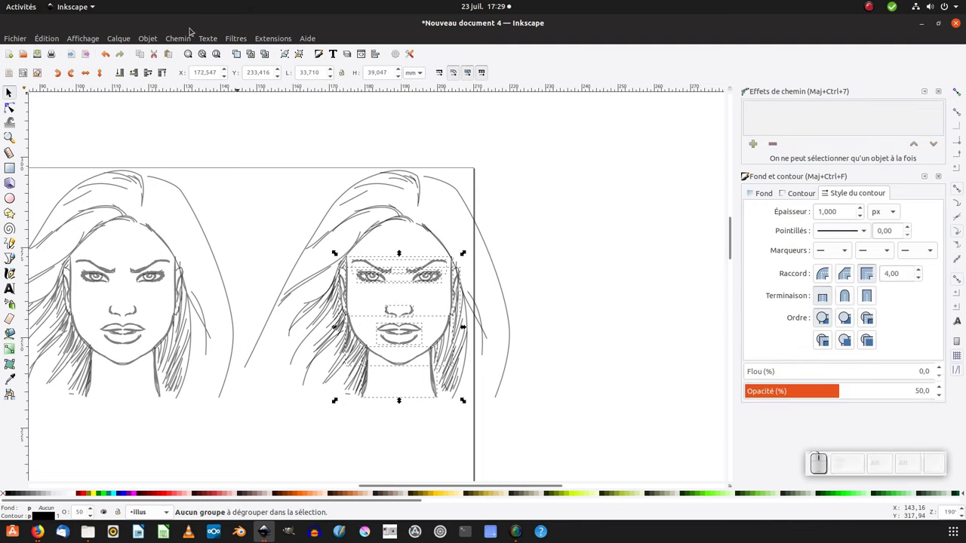
left_click(180, 39)
left_click(203, 193)
left_click(528, 268)
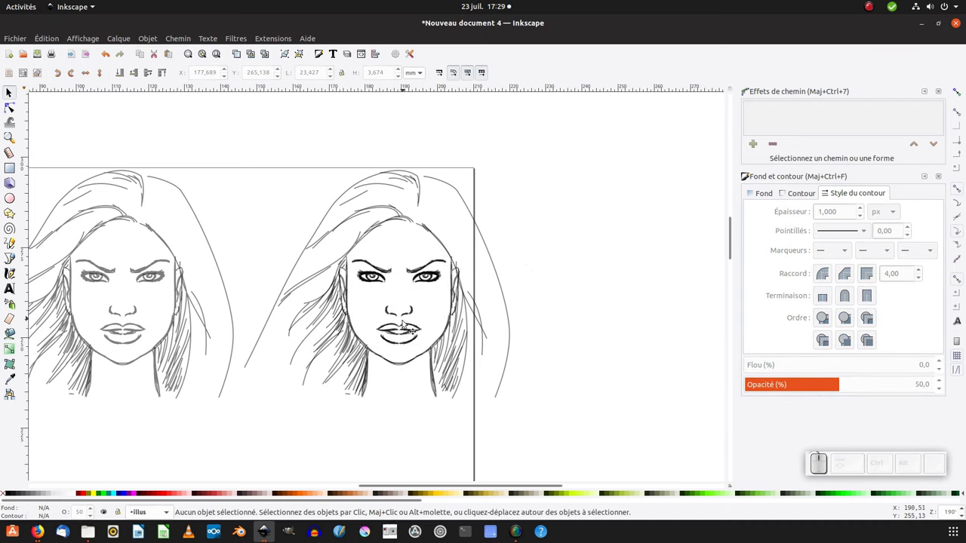
left_click(394, 281)
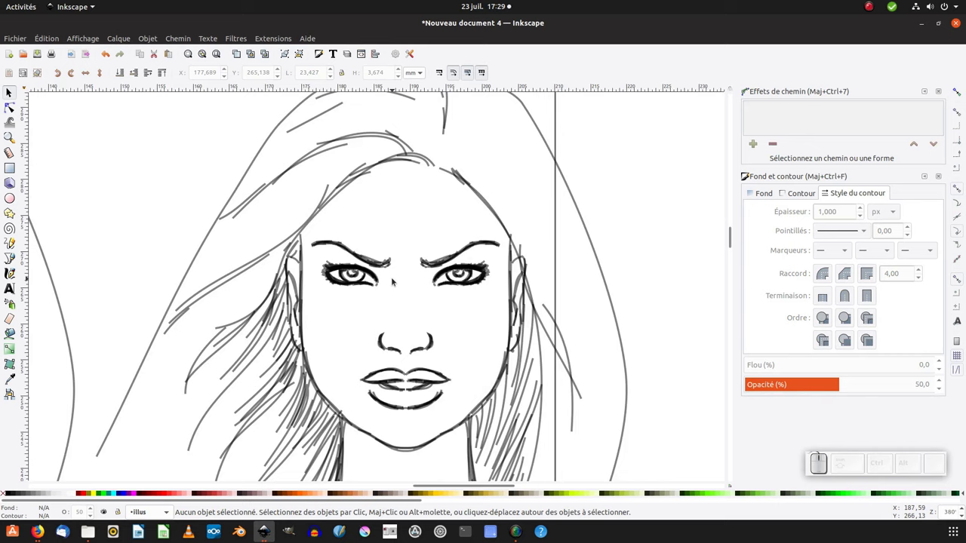
key("KP_Subtract")
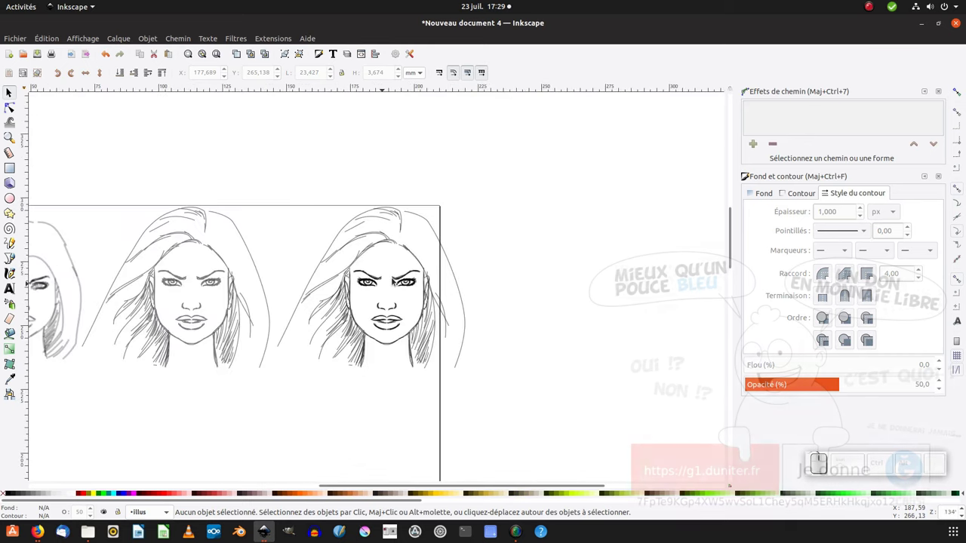